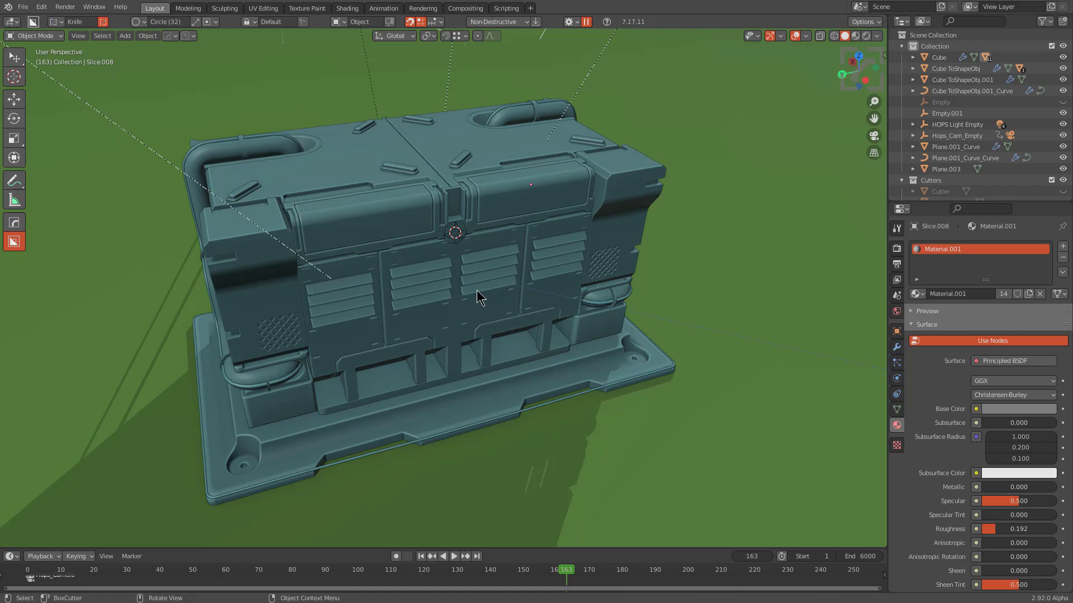
Enable Emulate 3 Button Mouse in the Input preferences and return to the crate
middle_click(355, 255)
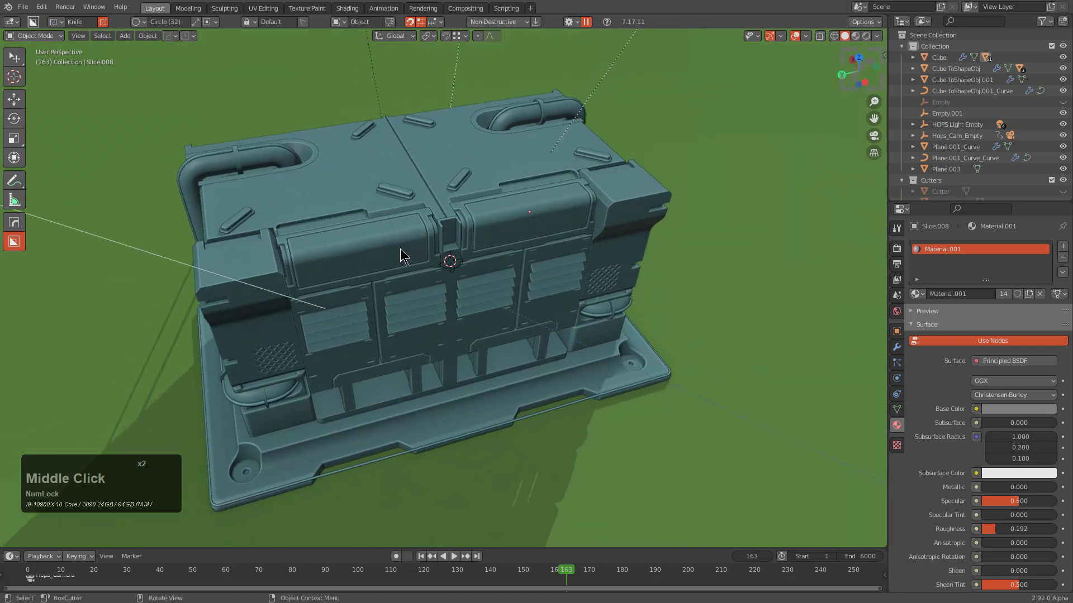
key(F4)
click(403, 250)
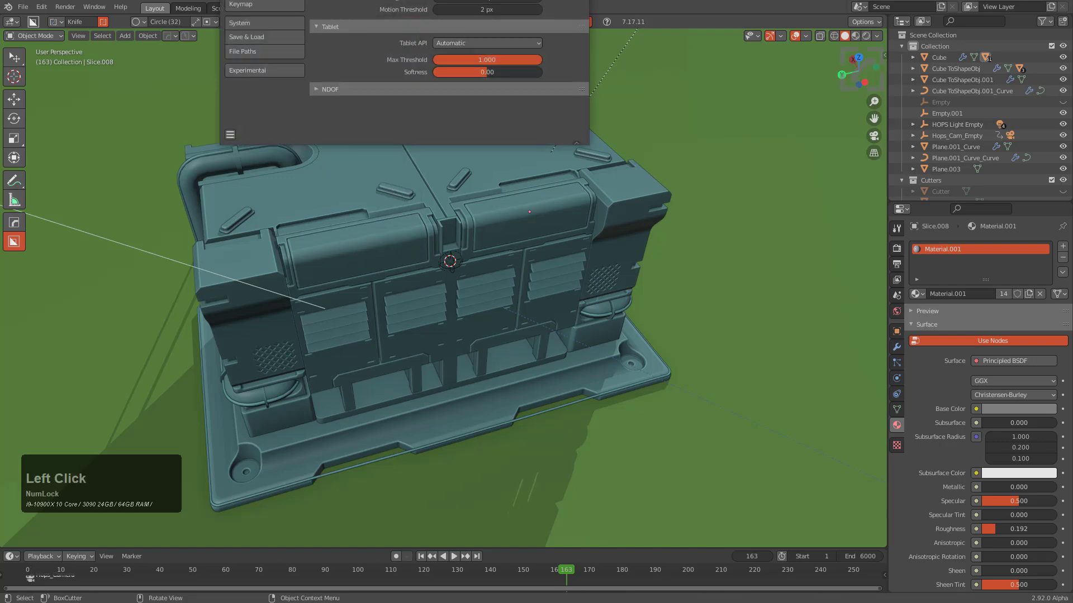
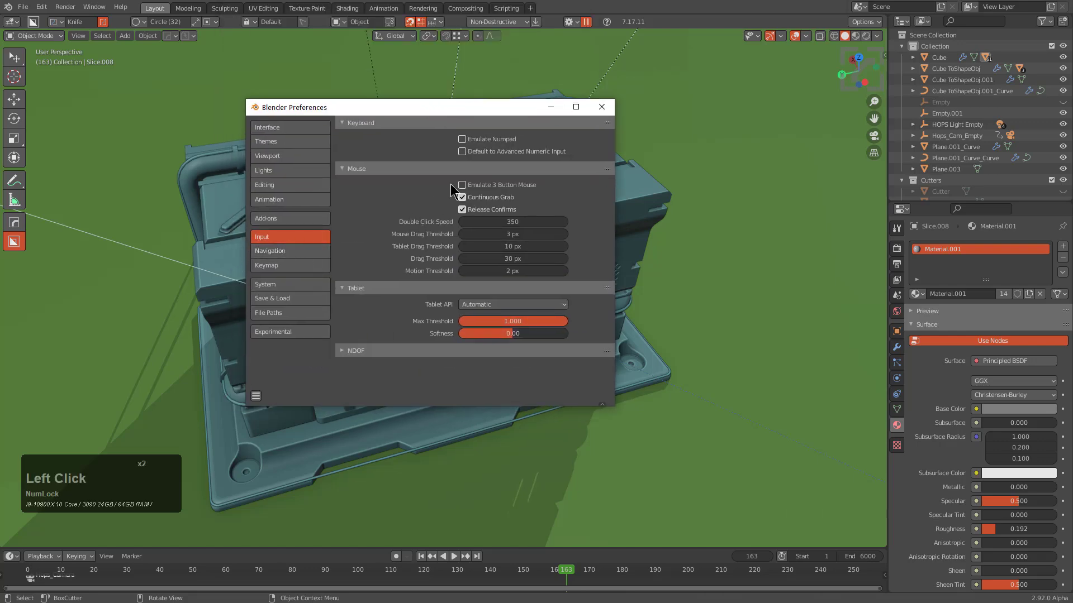
click(472, 185)
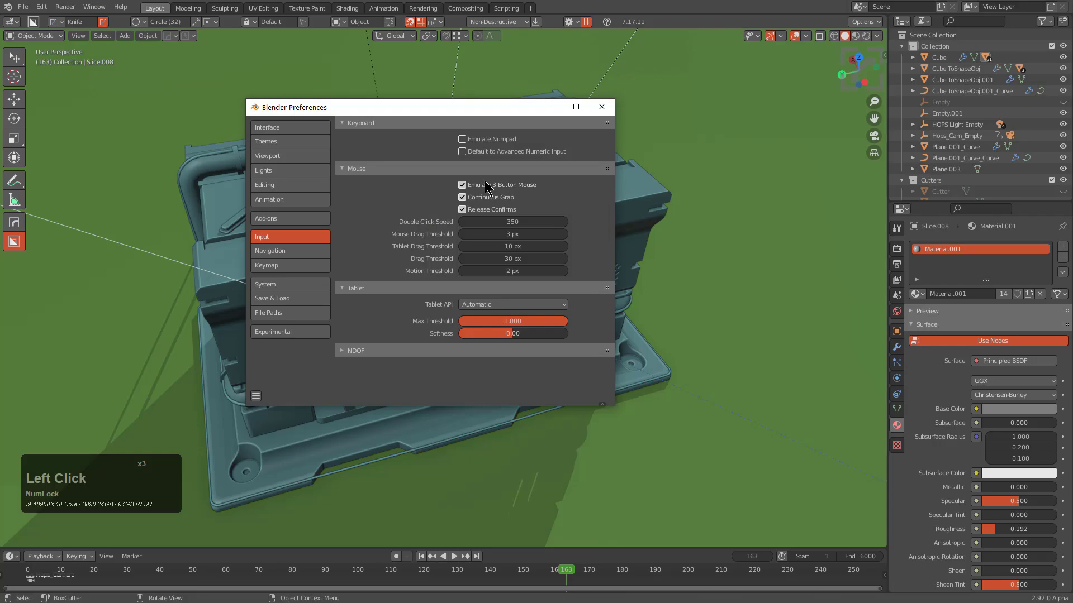
click(598, 110)
click(558, 322)
click(527, 352)
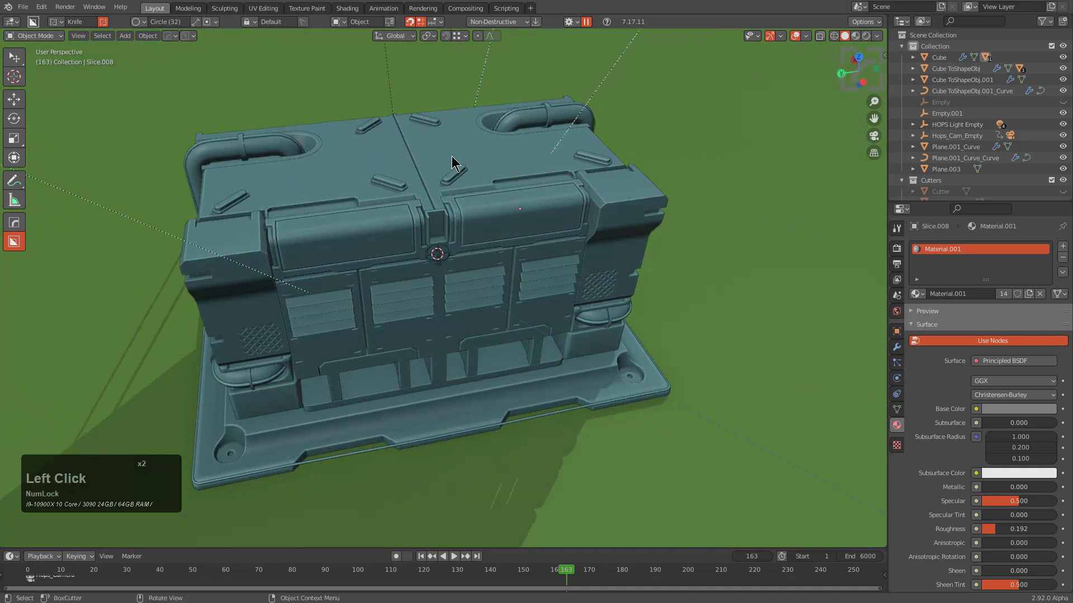
Start HardOps bevel adjust on the lid, then disable Emulate 3 Button Mouse again
key(q)
click(508, 167)
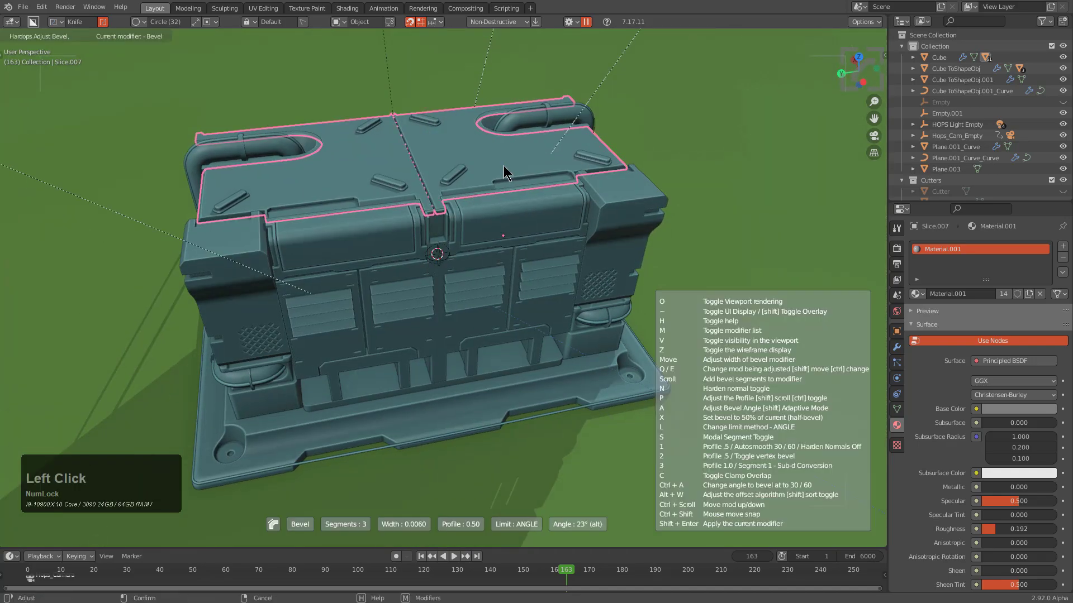
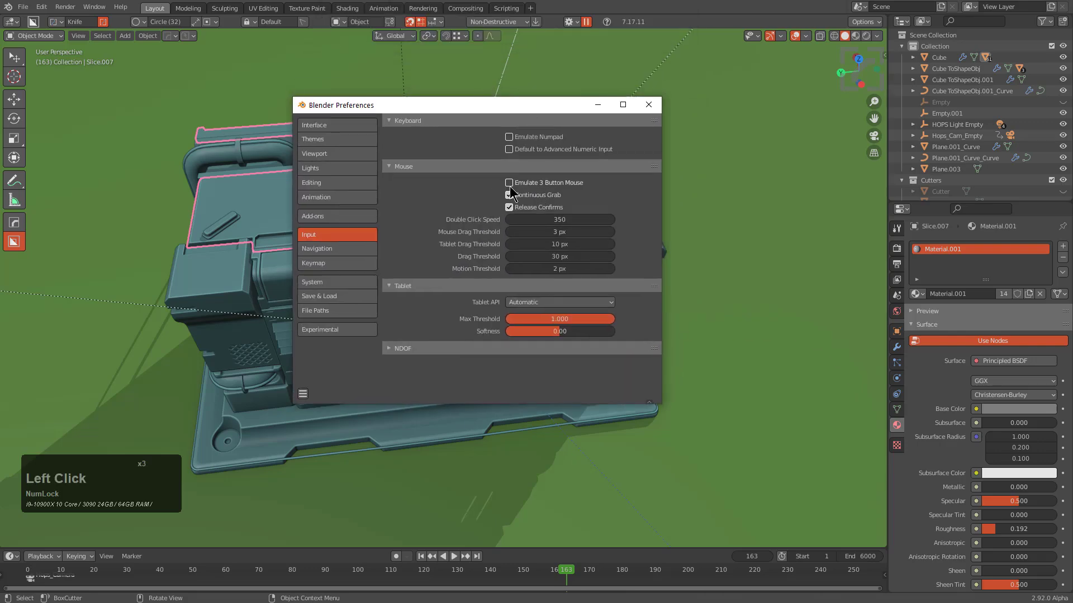
click(645, 108)
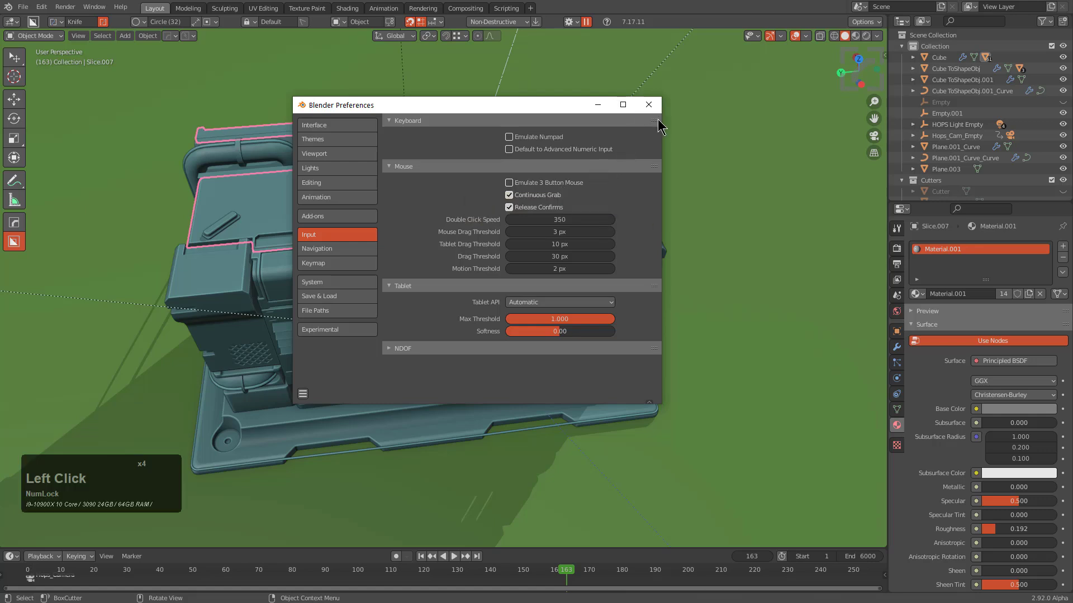
click(653, 104)
Switch the lid piece into Sculpt Mode and show the HardOps Sculpt submenu
key(q)
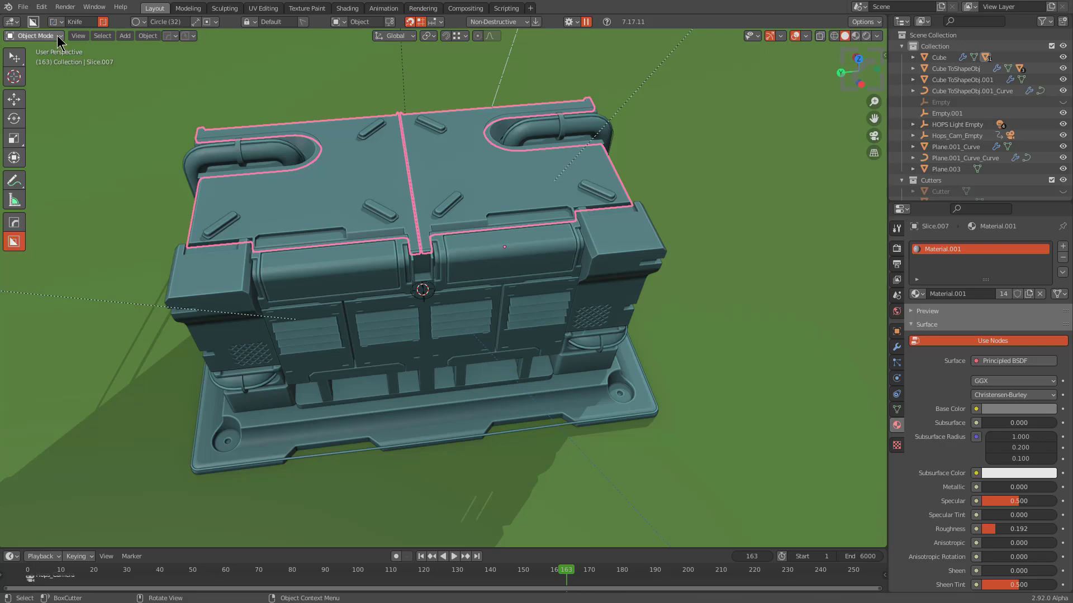
click(43, 75)
key(q)
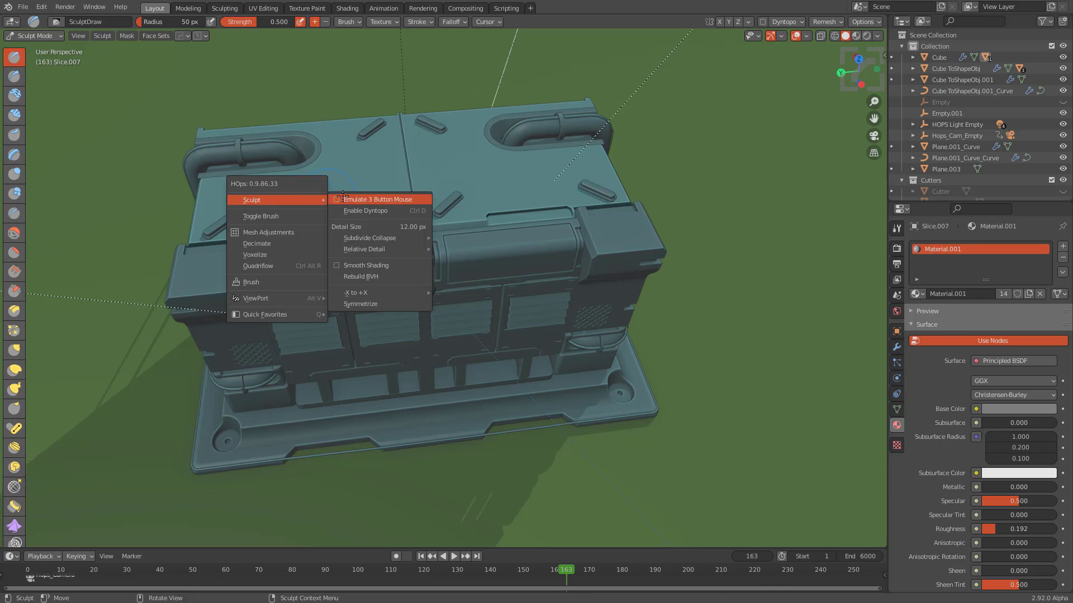
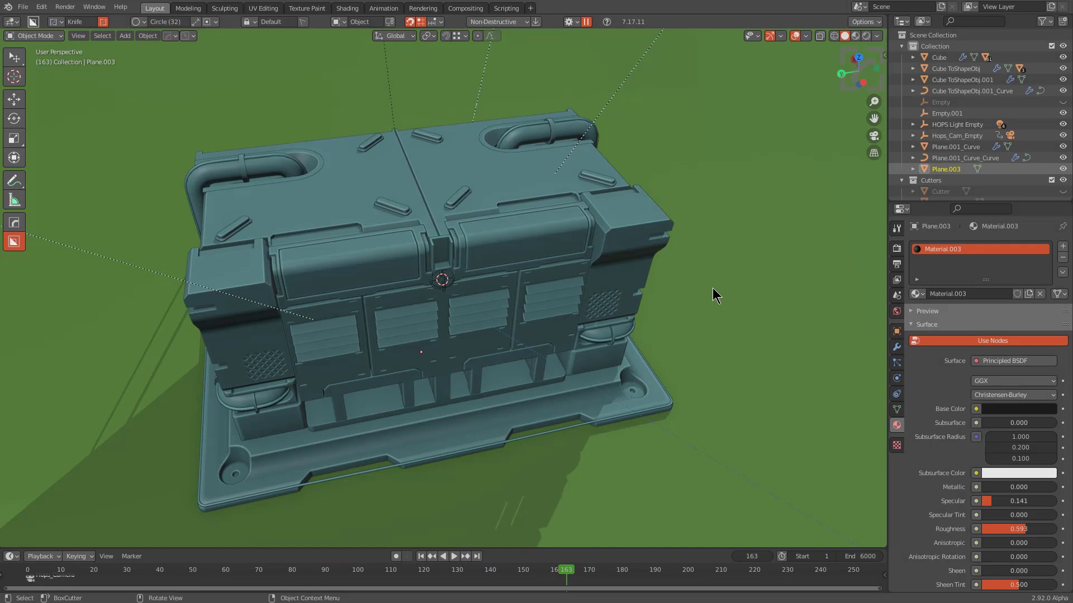
Hide Plane.003, HOPS Light Empty and Hops_Cam_Empty from the viewport
key(h)
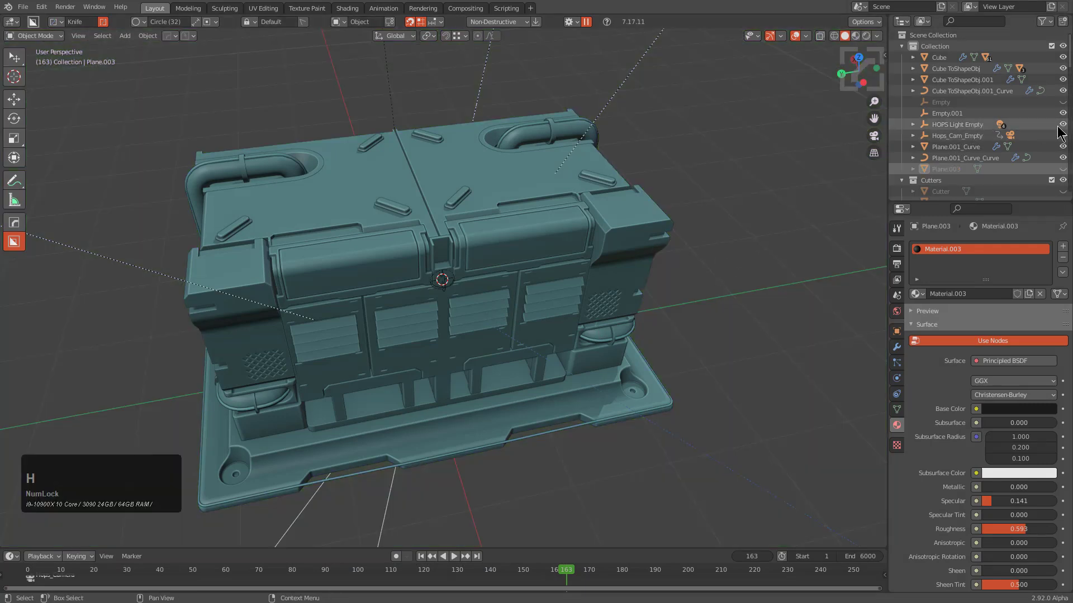
key(h)
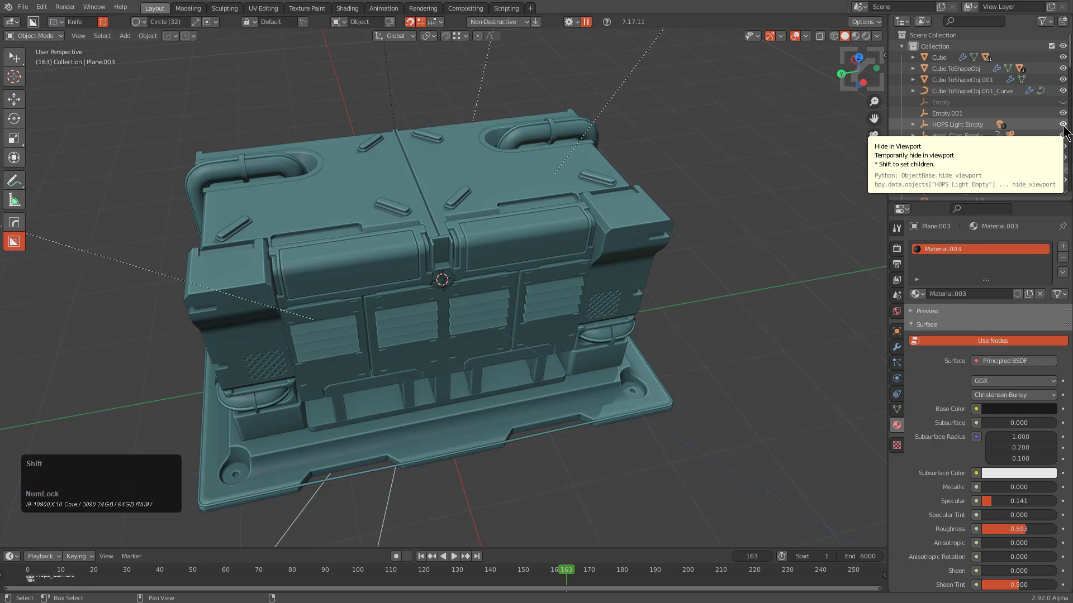
click(1064, 128)
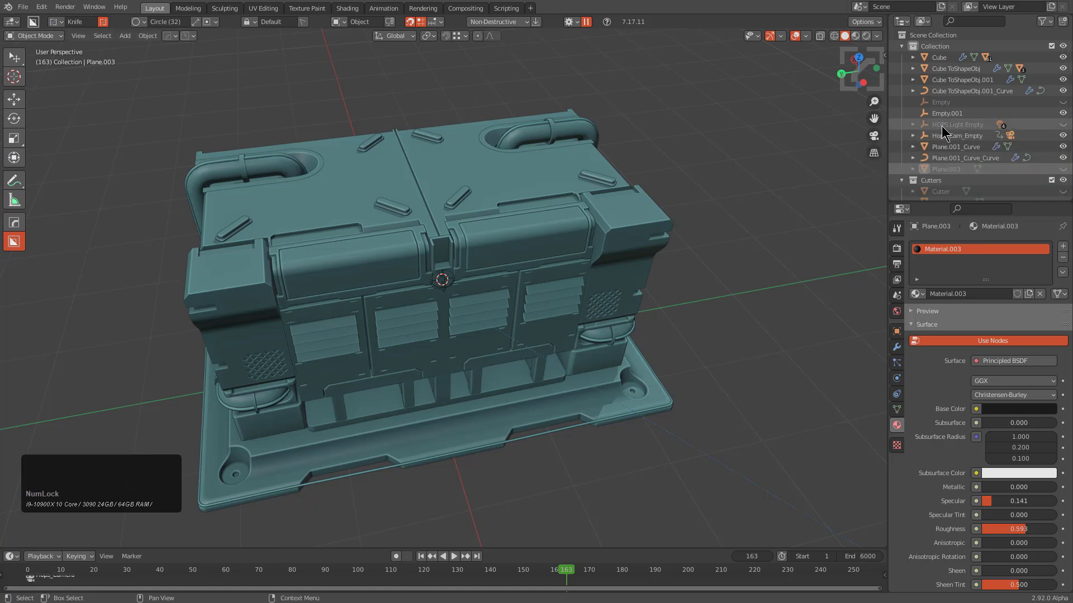
key(shift+Num_Lock)
click(1064, 138)
scroll(down, 3)
middle_click(408, 321)
middle_click(488, 335)
scroll(up, 3)
Select every crate part and fit a HardOps Accushape dimension box around it
middle_click(456, 327)
key(a)
text(aq)
click(446, 304)
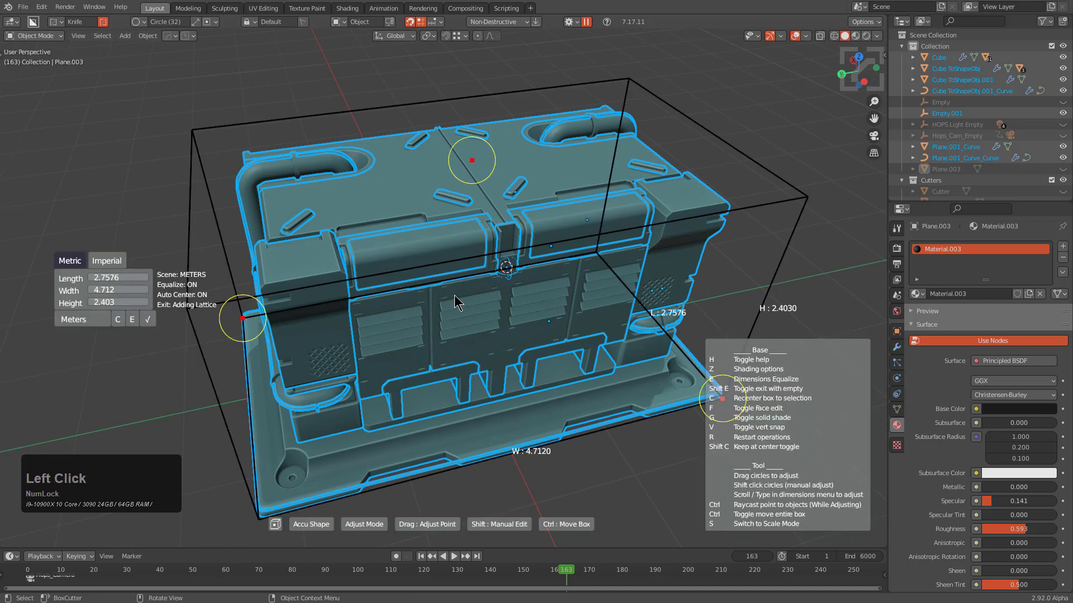
middle_click(440, 331)
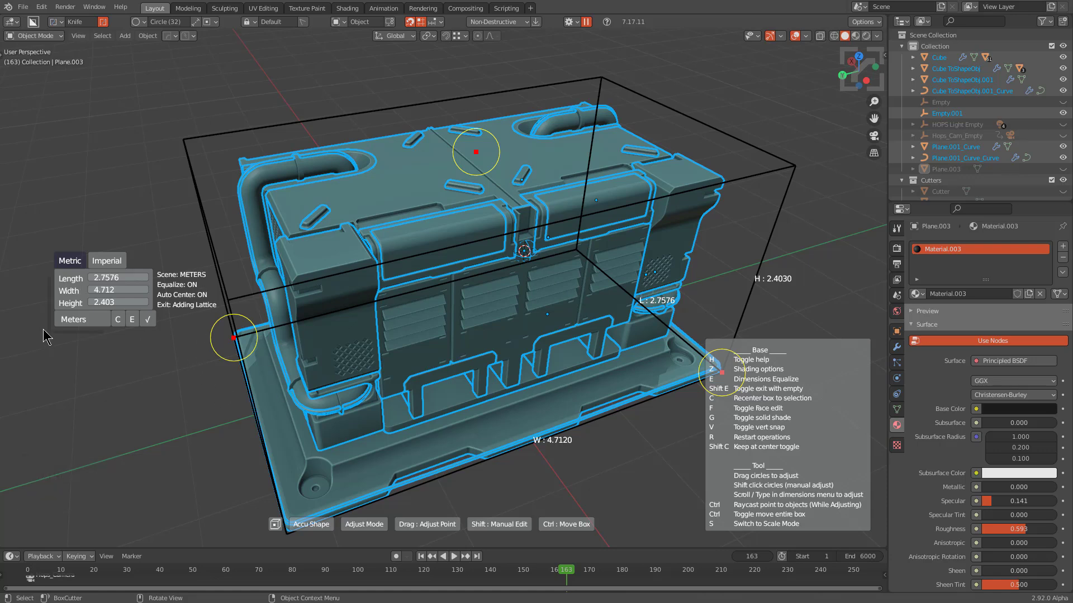
Reposition the dimensions readout panel, then exit the dimension box
click(150, 142)
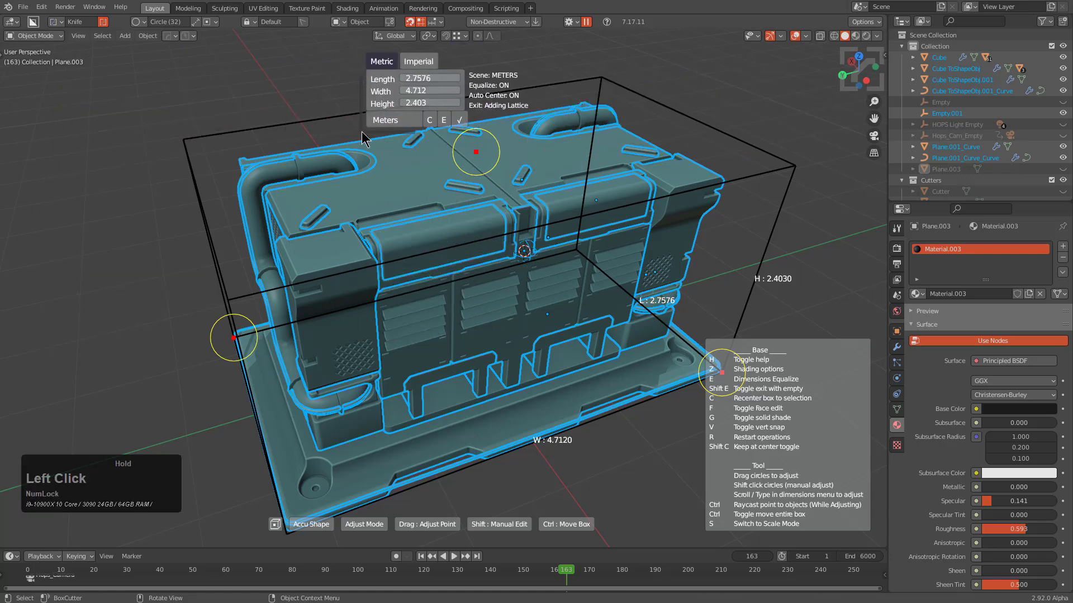
click(356, 135)
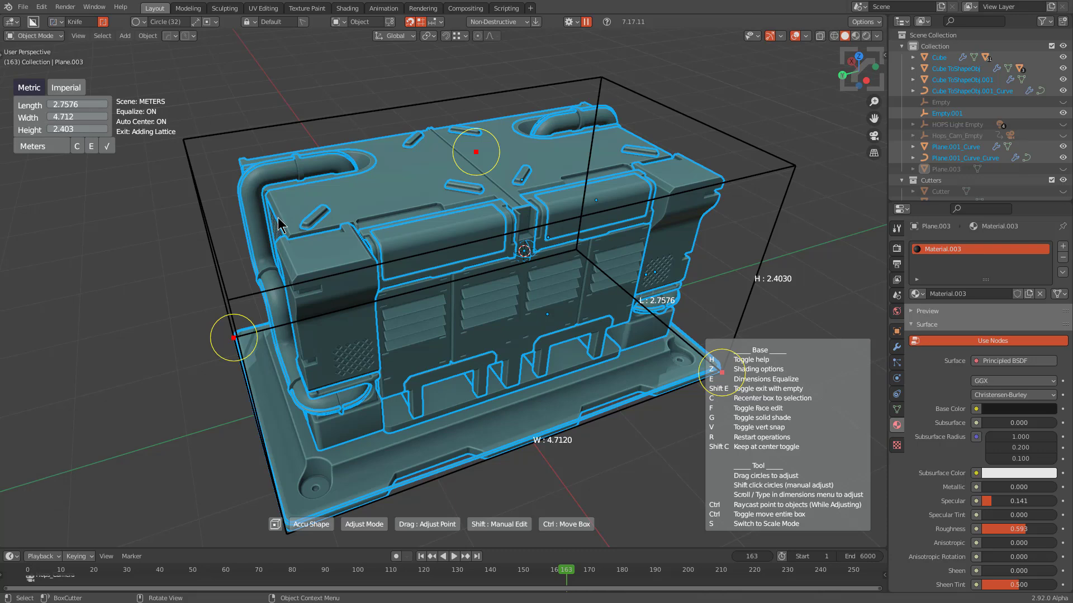
right_click(286, 220)
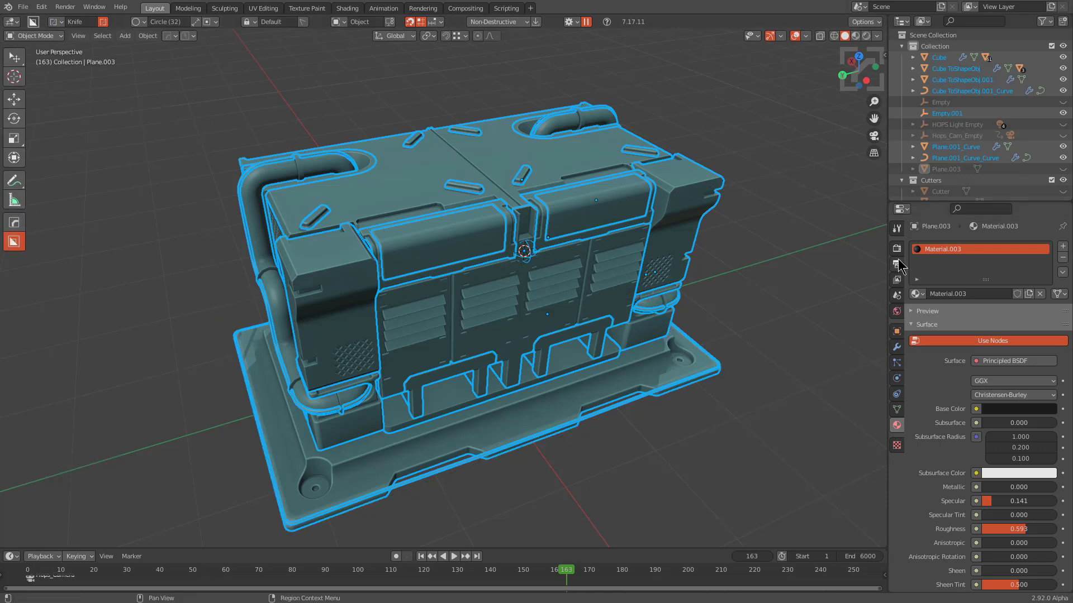
Show Scene Properties, relaunch the Accushape box on the crate and cancel it
click(900, 304)
click(918, 310)
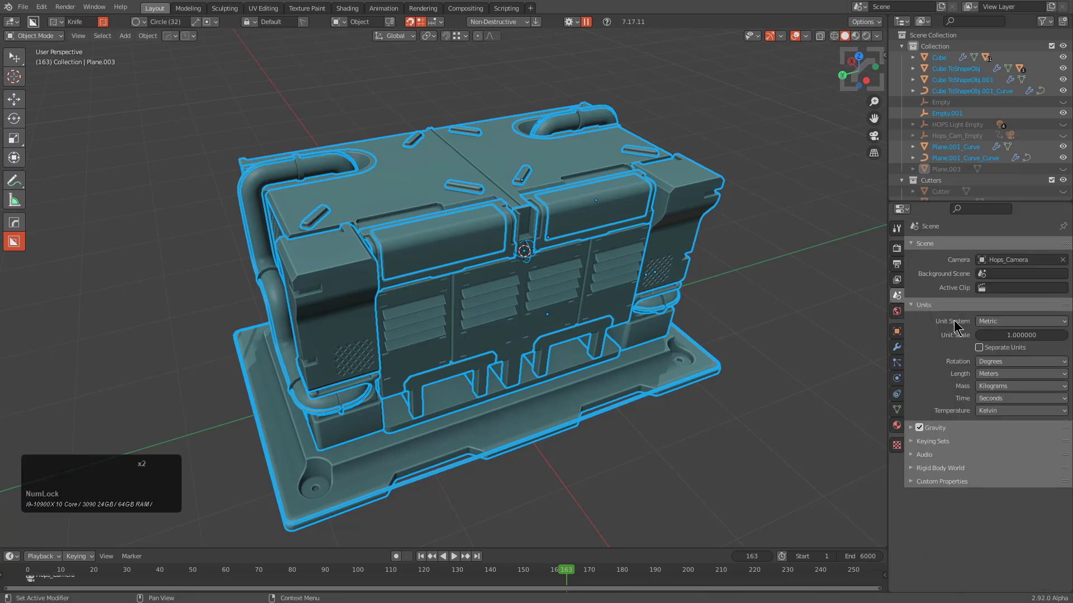
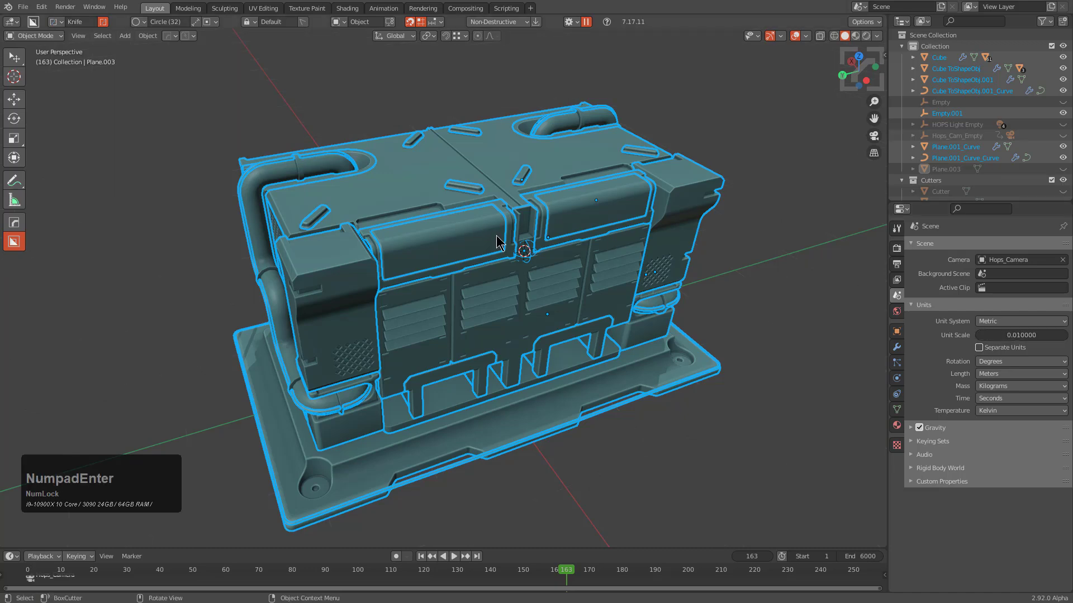
middle_click(502, 241)
key(q)
click(490, 241)
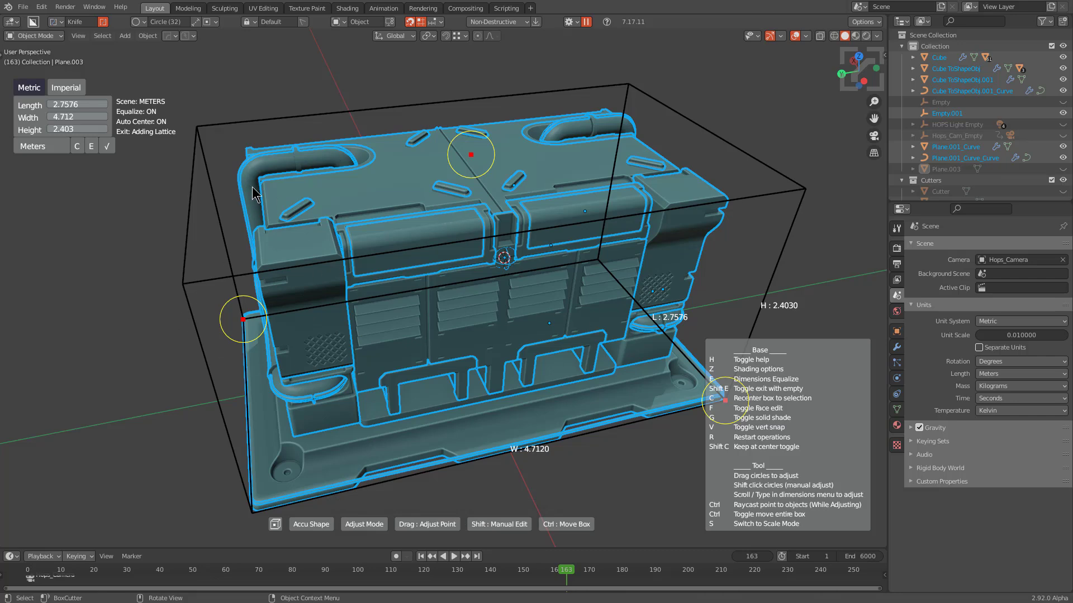
right_click(254, 189)
Set the scene's Unit Scale to 1.0 instead of 0.01
click(1031, 335)
key(1)
key(KP_Enter)
middle_click(661, 303)
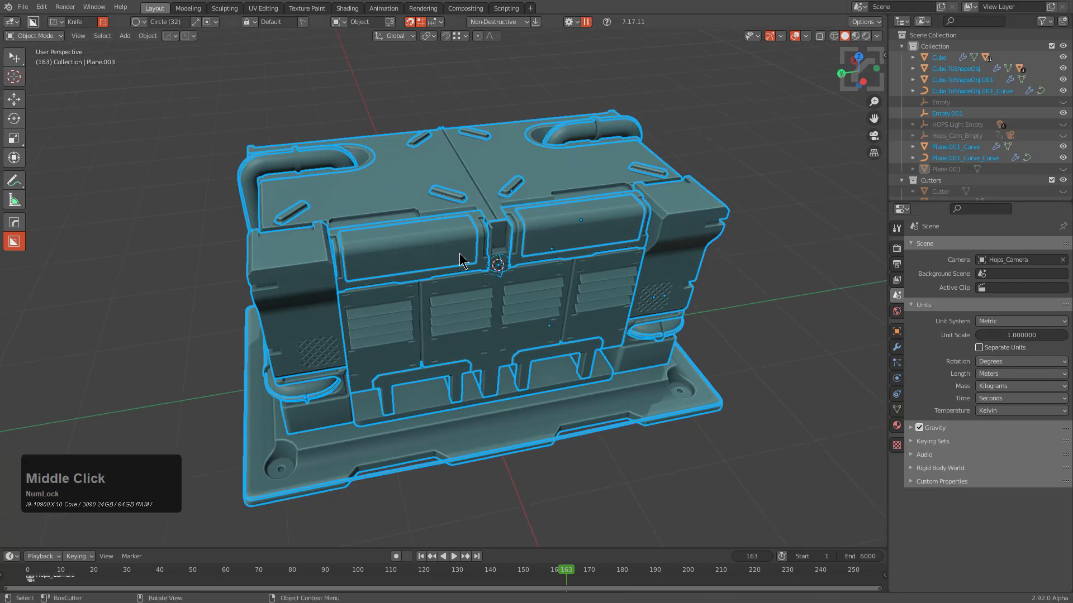
middle_click(467, 269)
middle_click(529, 323)
scroll(down, 3)
middle_click(547, 301)
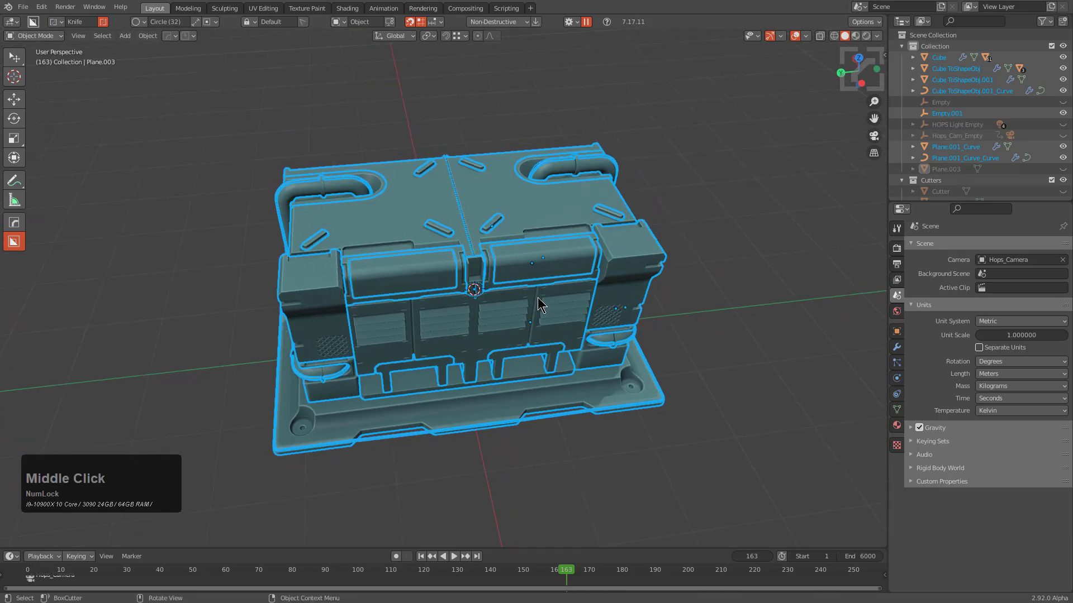
Launch AccuShape on the crate and anchor it at the bottom face
key(q)
click(539, 304)
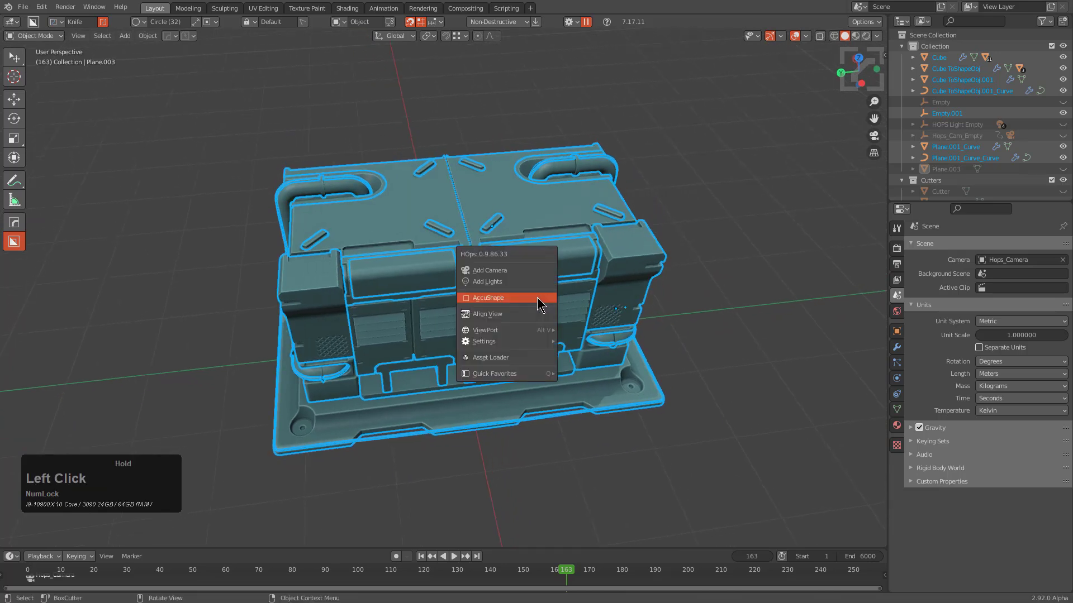
middle_click(548, 322)
middle_click(479, 279)
middle_click(562, 363)
scroll(down, 3)
middle_click(519, 350)
scroll(up, 3)
middle_click(467, 319)
middle_click(499, 361)
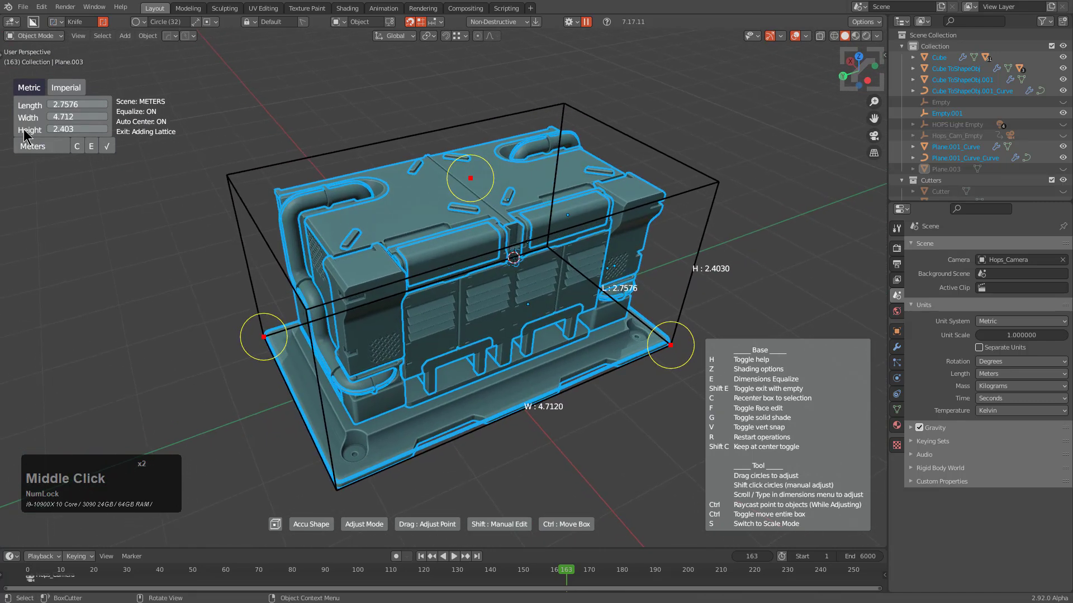
key(f)
middle_click(515, 351)
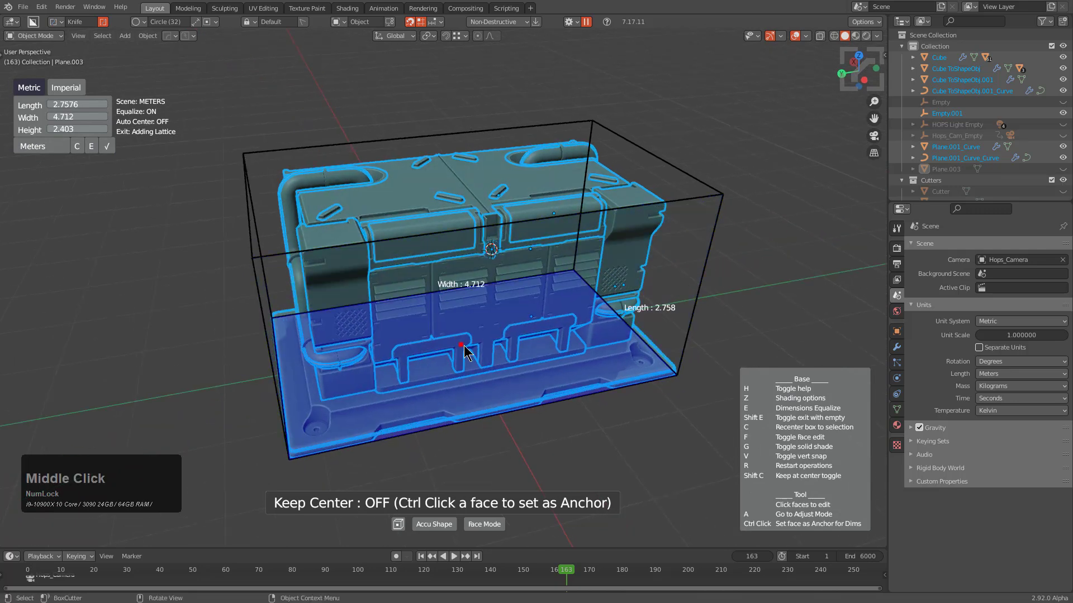
click(464, 348)
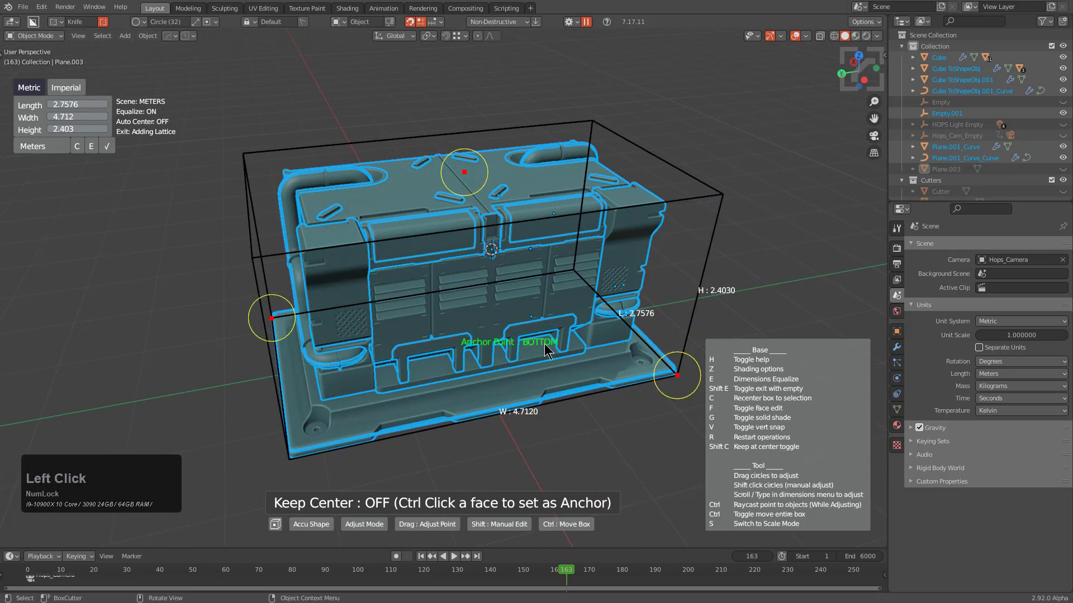
Switch the dimension readout to Imperial units shown in feet
click(57, 147)
click(57, 147)
click(56, 148)
click(66, 88)
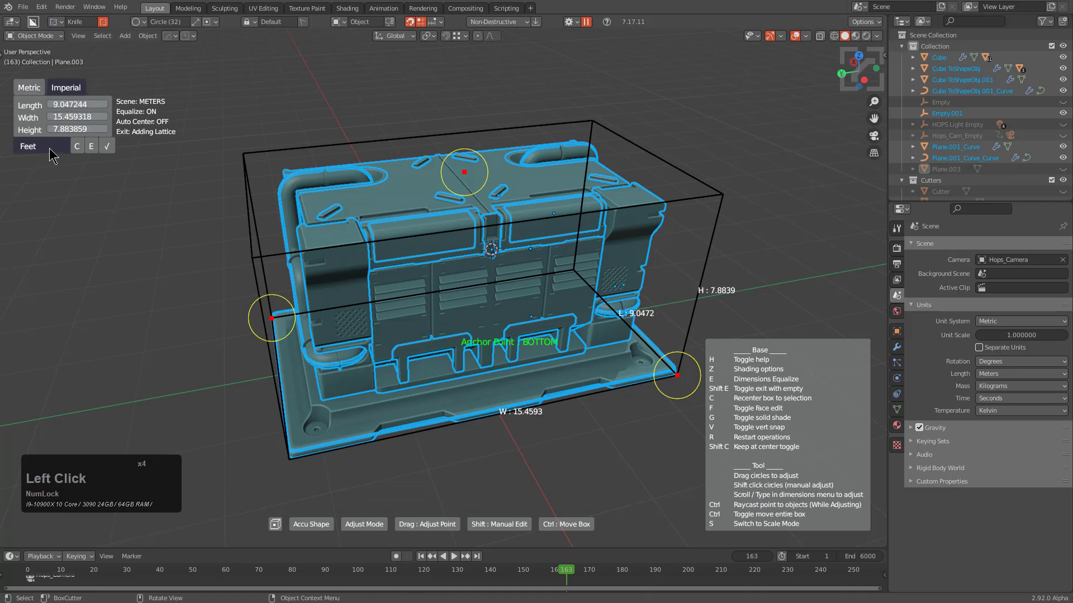
middle_click(421, 325)
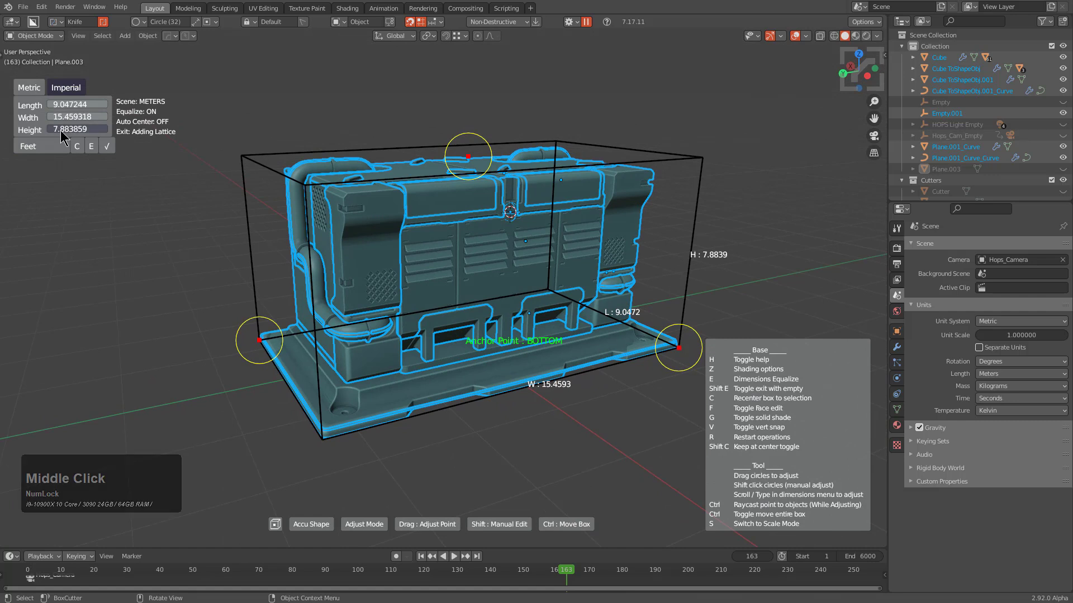
Set the crate's height to 3.5 feet, leaving a lattice cage around it
click(61, 131)
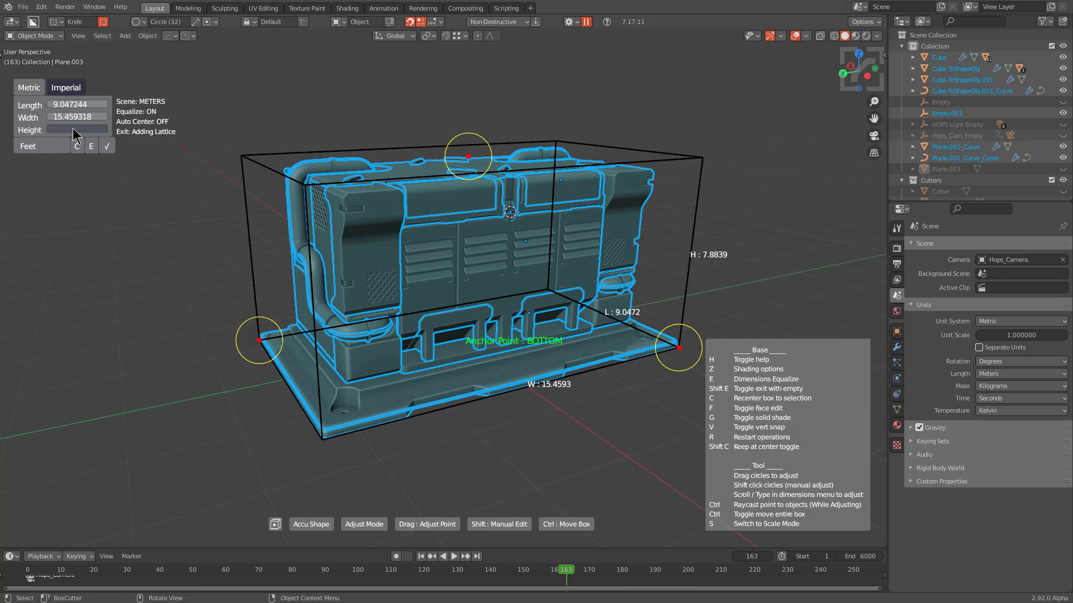
key(KP_3)
key(KP_Decimal)
key(KP_5)
key(KP_Enter)
middle_click(588, 334)
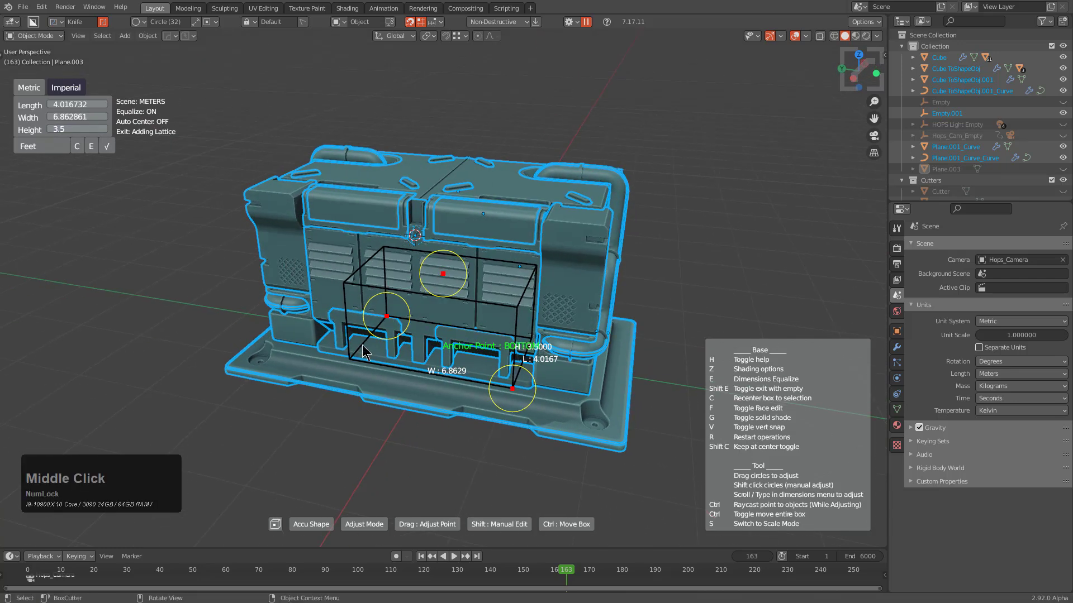
middle_click(461, 353)
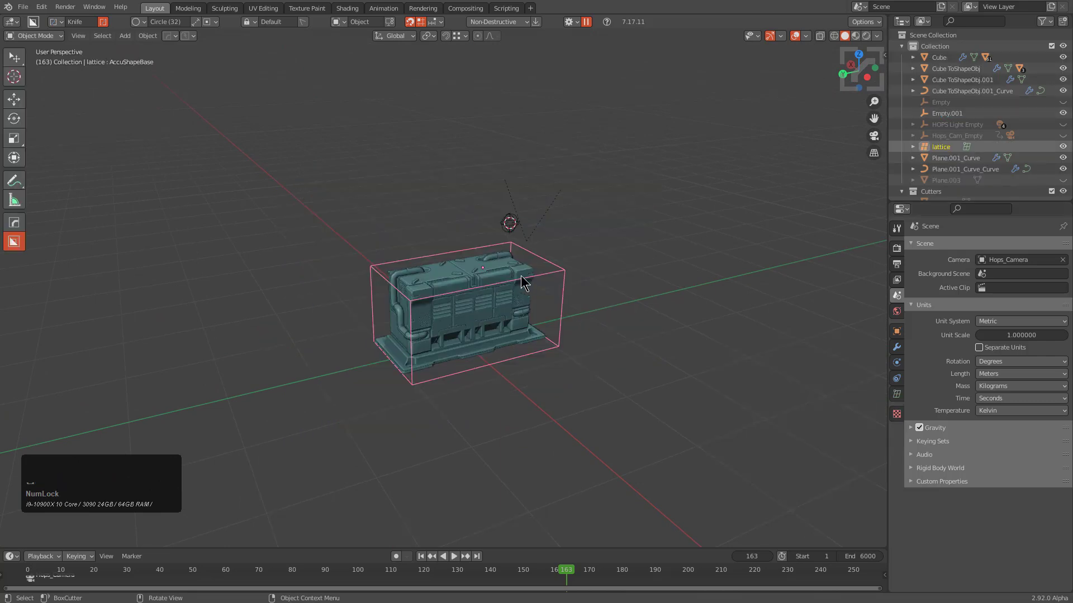
scroll(up, 3)
key(alt+a)
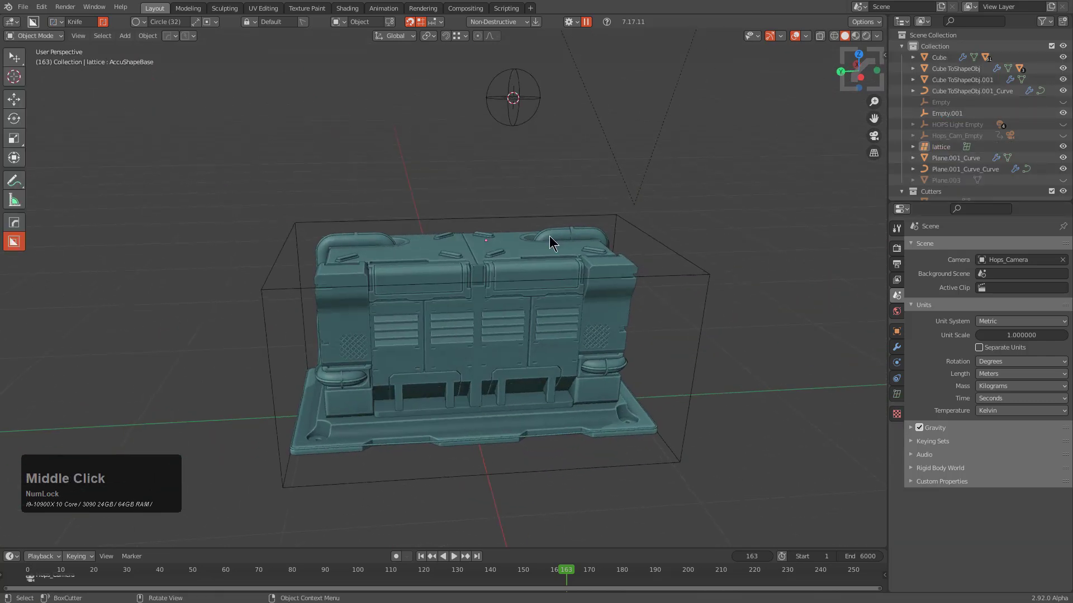
middle_click(548, 239)
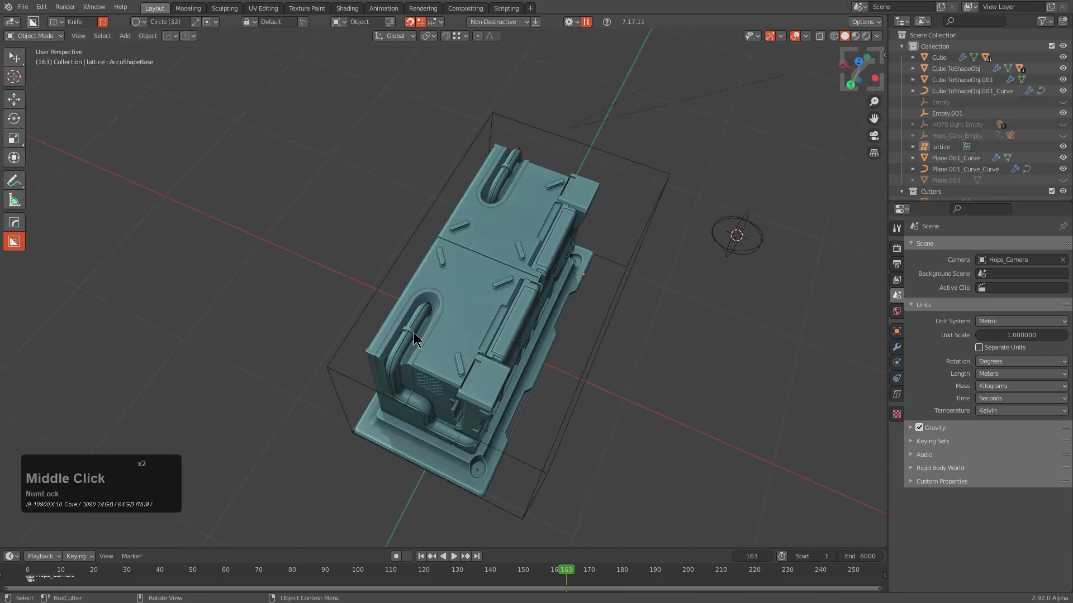
scroll(up, 3)
middle_click(509, 348)
middle_click(541, 324)
middle_click(426, 268)
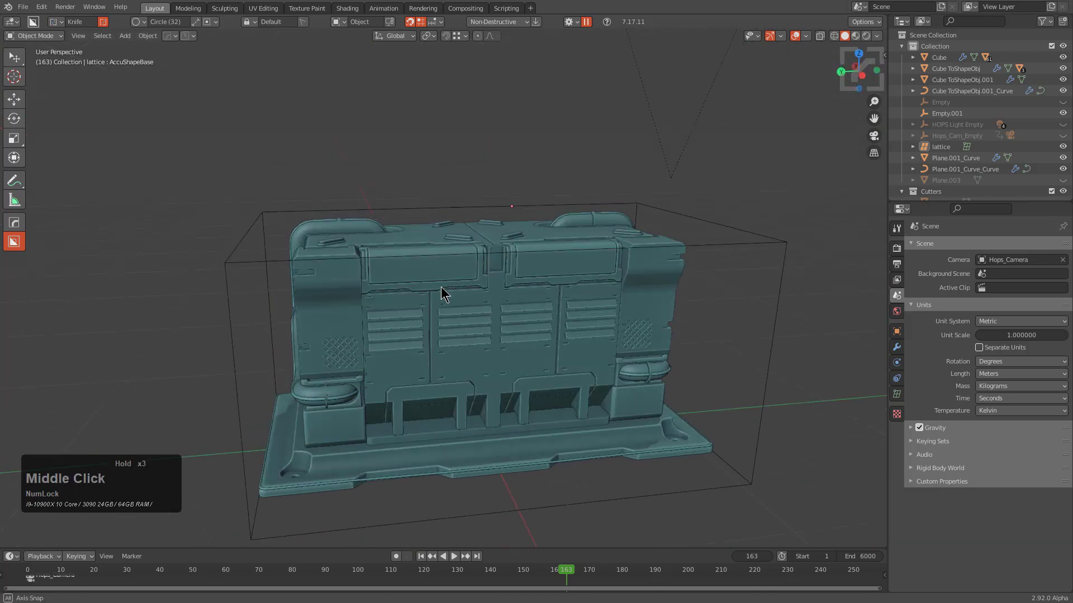
scroll(down, 3)
click(638, 259)
Undo the lattice resize and relaunch the AccuShape measurement box on the crate
key(x)
click(615, 265)
scroll(down, 3)
middle_click(523, 284)
key(a)
key(q)
click(519, 266)
middle_click(453, 259)
middle_click(393, 180)
key(f)
click(455, 340)
middle_click(464, 366)
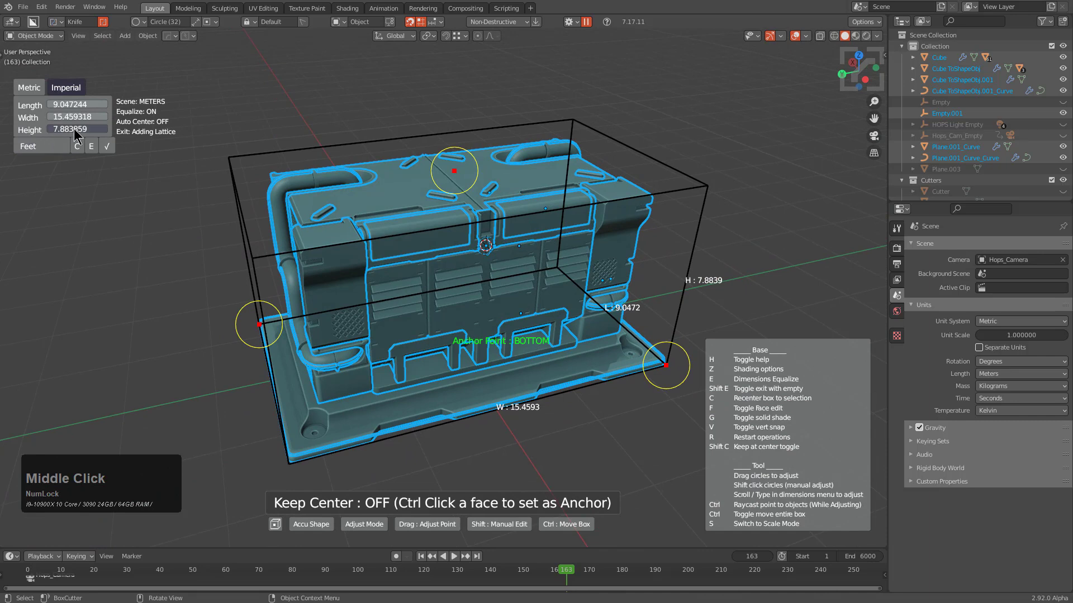
Set the height to 3.5 feet and toggle Exit With Empty on
click(75, 132)
key(KP_3)
key(KP_Decimal)
key(KP_5)
key(KP_Enter)
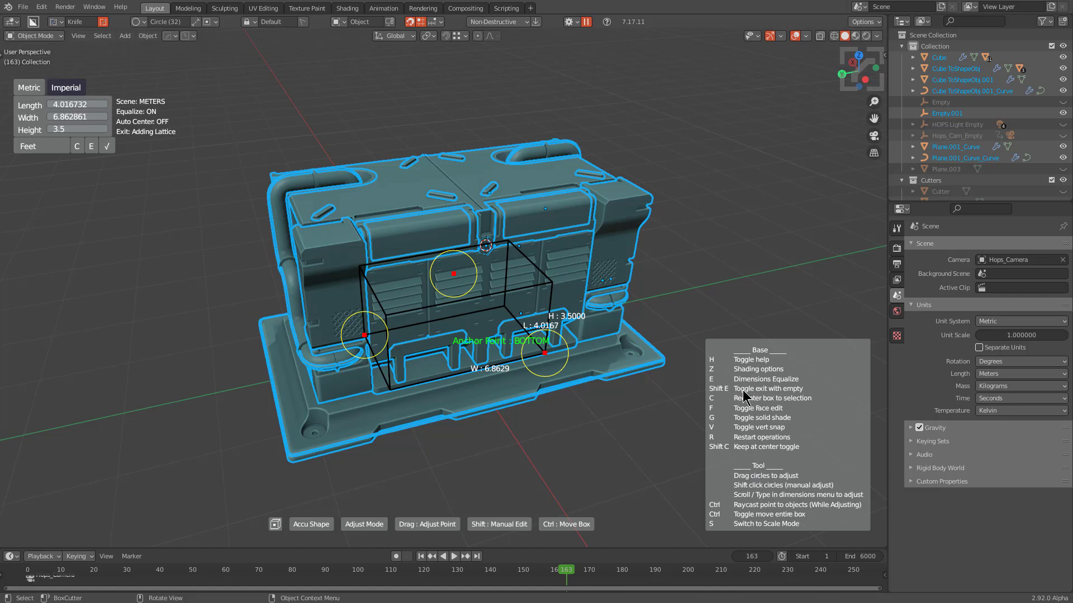
key(shift+Num_Lock)
key(shift+e)
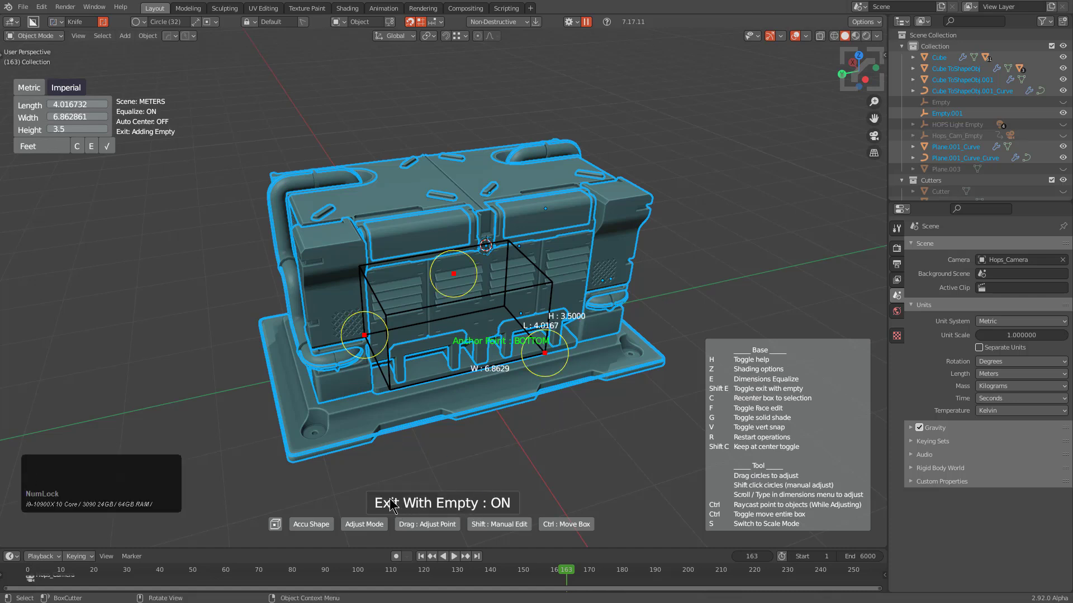
middle_click(444, 376)
scroll(up, 3)
middle_click(462, 385)
middle_click(311, 307)
middle_click(325, 378)
click(483, 384)
middle_click(494, 392)
middle_click(575, 404)
middle_click(499, 398)
scroll(down, 3)
scroll(up, 3)
middle_click(463, 354)
scroll(up, 3)
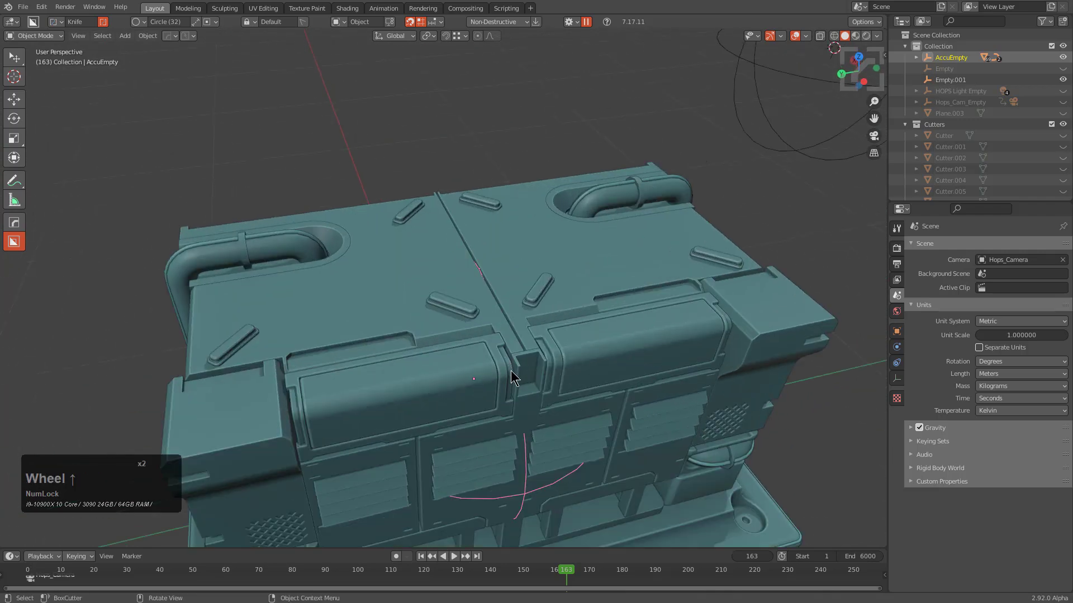
middle_click(520, 389)
middle_click(538, 401)
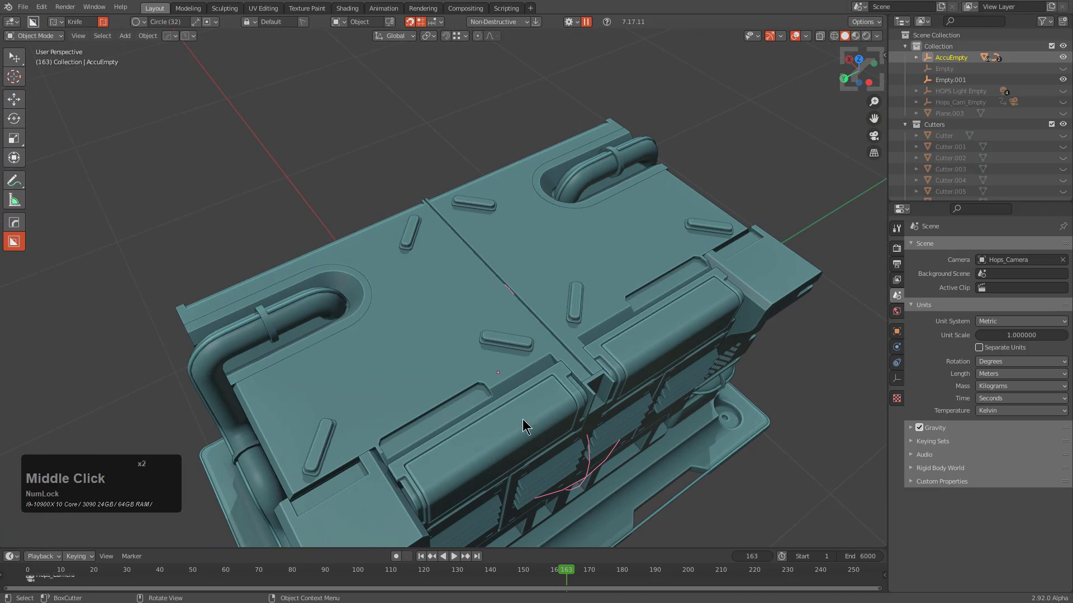
scroll(down, 3)
middle_click(552, 346)
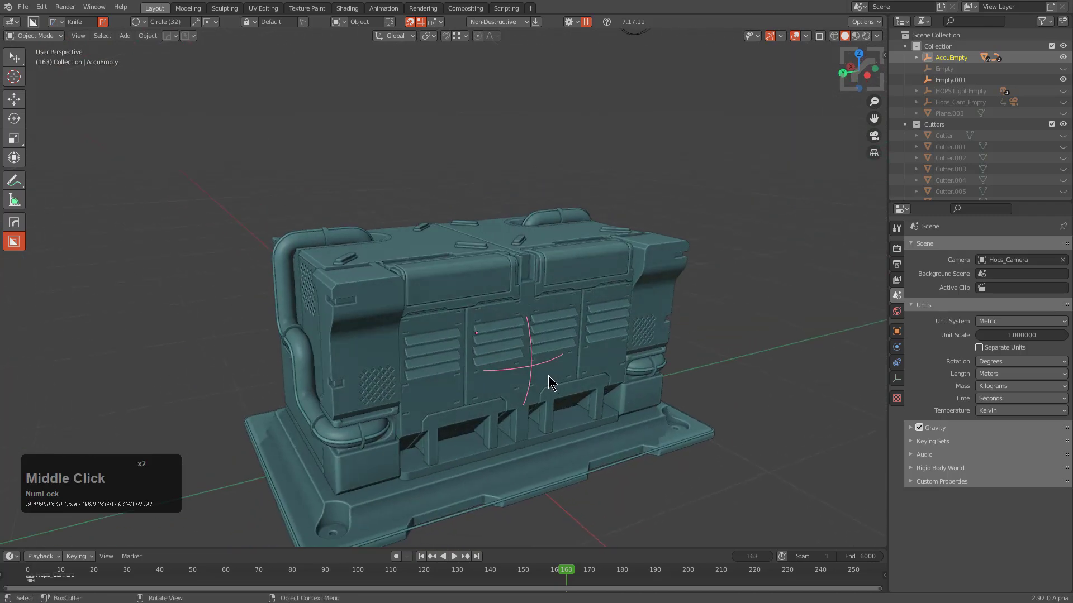
middle_click(533, 384)
middle_click(531, 384)
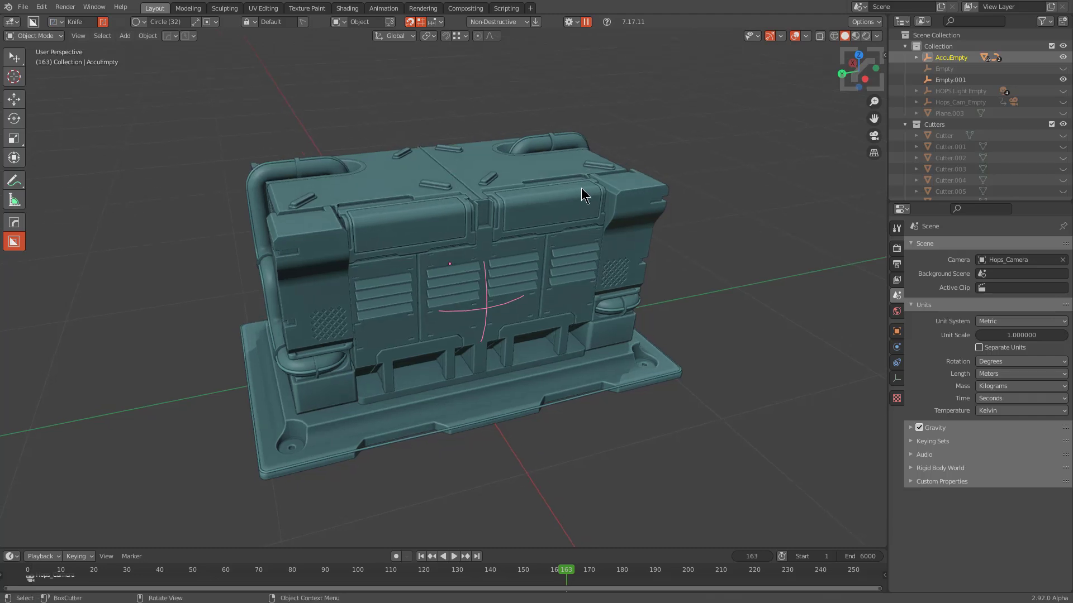
click(566, 194)
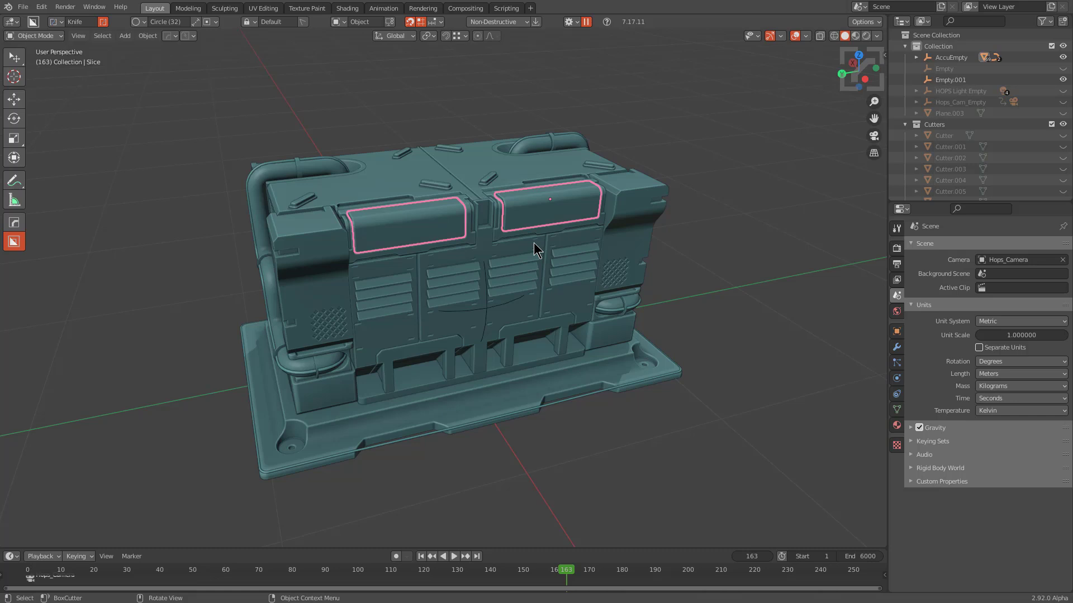
Browse the Pizza Ops panel via HardOps Settings > Hard Ops Learning, then close it
key(q)
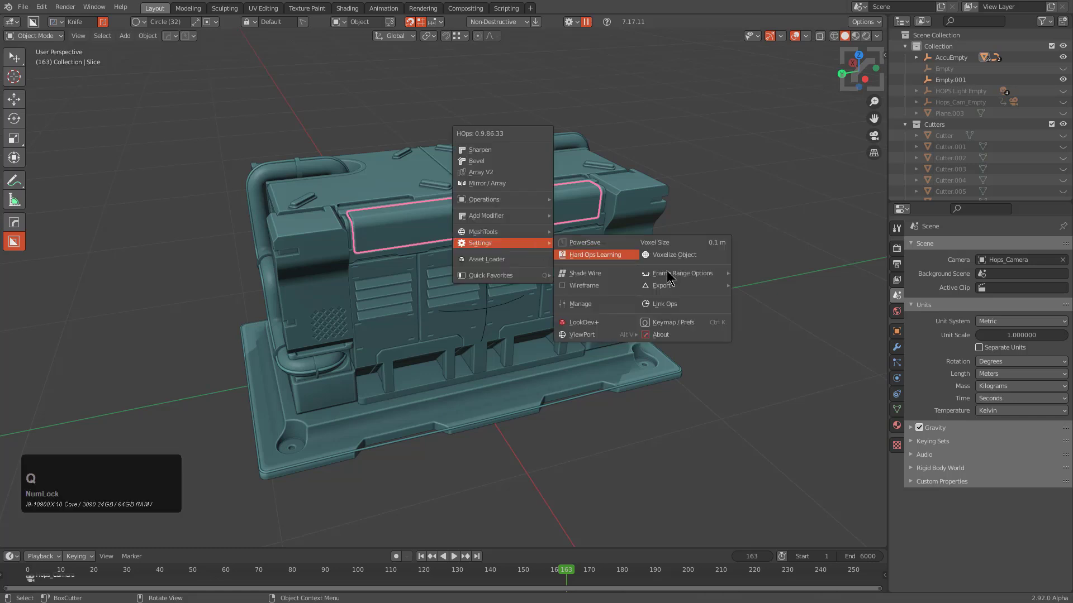
click(677, 308)
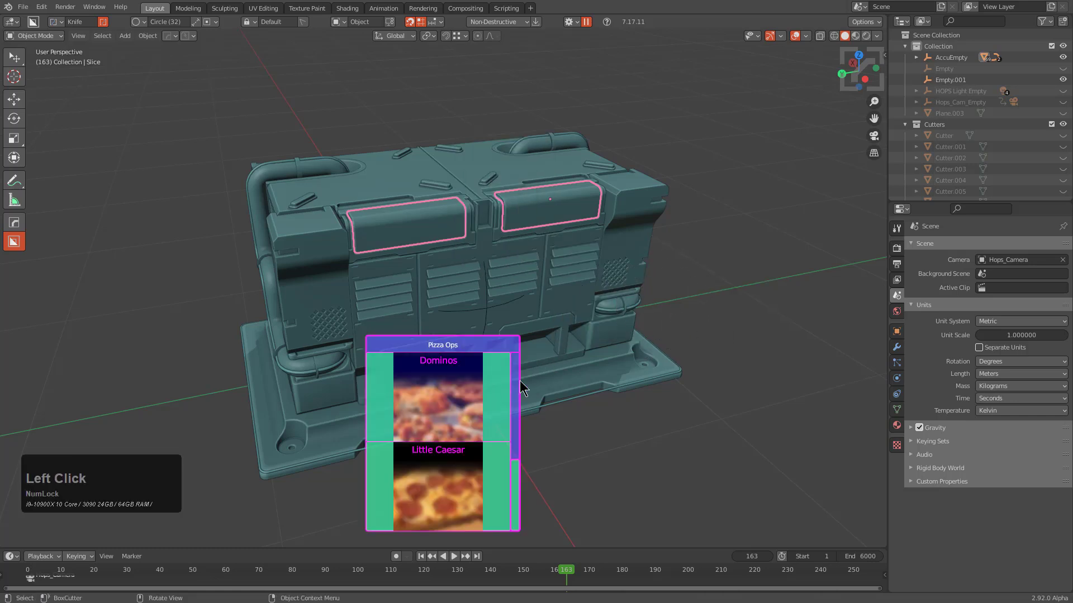
click(361, 543)
scroll(up, 3)
scroll(down, 3)
scroll(up, 3)
scroll(down, 3)
scroll(up, 3)
scroll(down, 3)
scroll(up, 3)
scroll(down, 3)
scroll(up, 3)
click(548, 317)
scroll(down, 3)
scroll(up, 3)
scroll(down, 3)
scroll(up, 3)
scroll(down, 3)
scroll(up, 3)
scroll(down, 3)
scroll(up, 3)
scroll(down, 3)
scroll(up, 3)
right_click(554, 286)
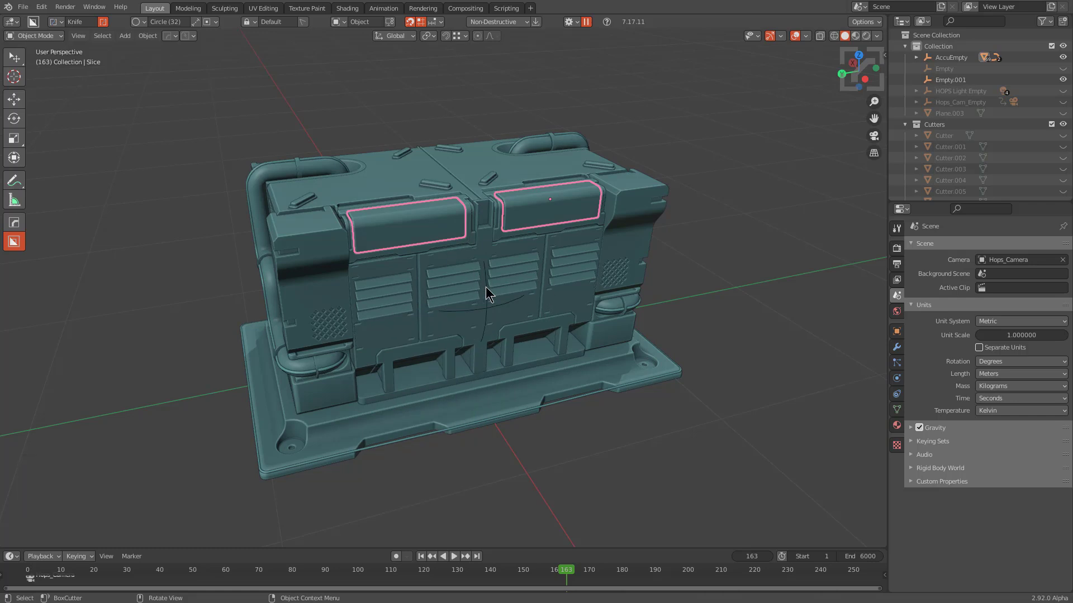
Scroll through the Link Ops video banners (HOPS, H9, Boxcutter) and dismiss them
key(q)
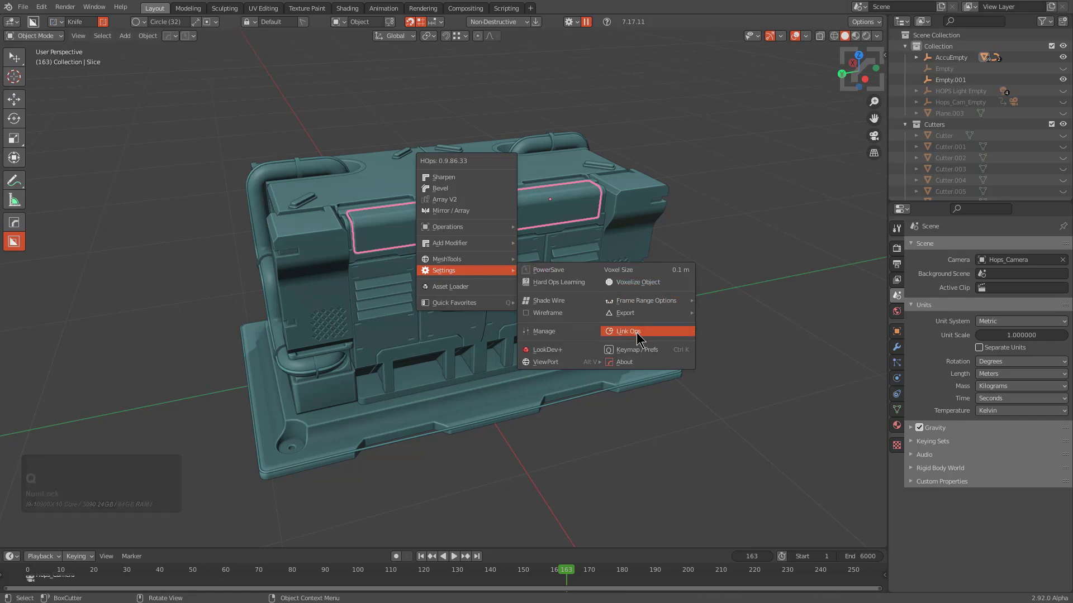
click(638, 336)
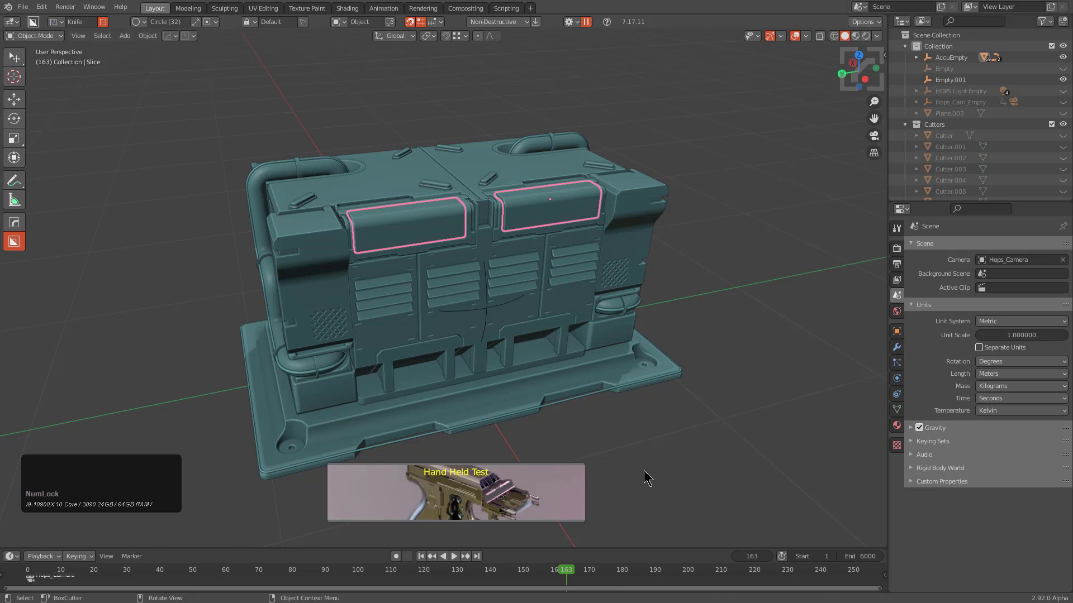
scroll(up, 3)
scroll(up, 3)
scroll(down, 3)
scroll(up, 3)
scroll(down, 3)
scroll(down, 3)
scroll(down, 3)
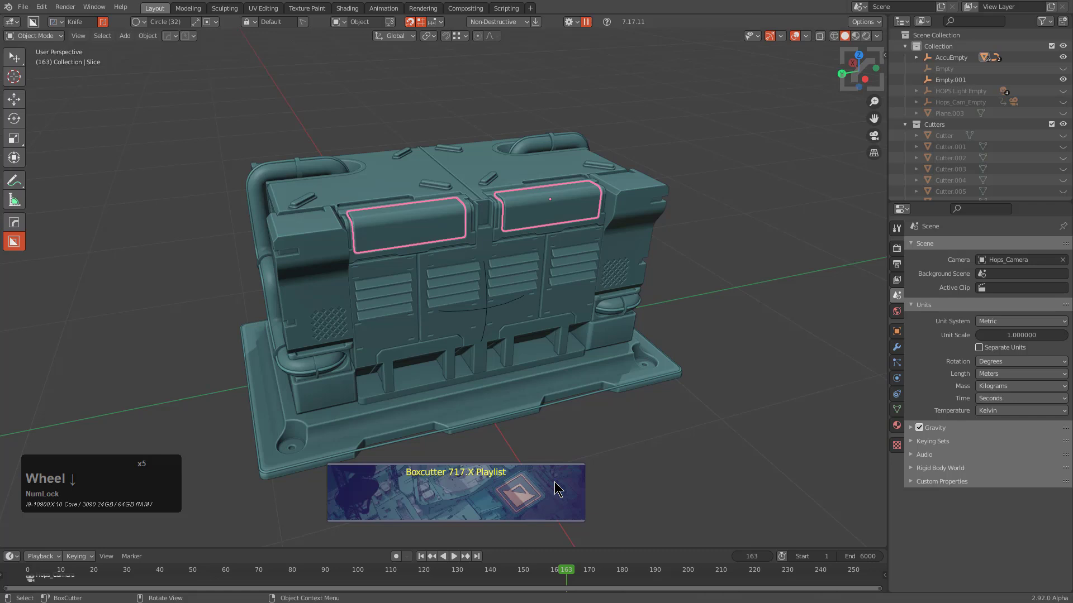
scroll(down, 3)
scroll(down, 3)
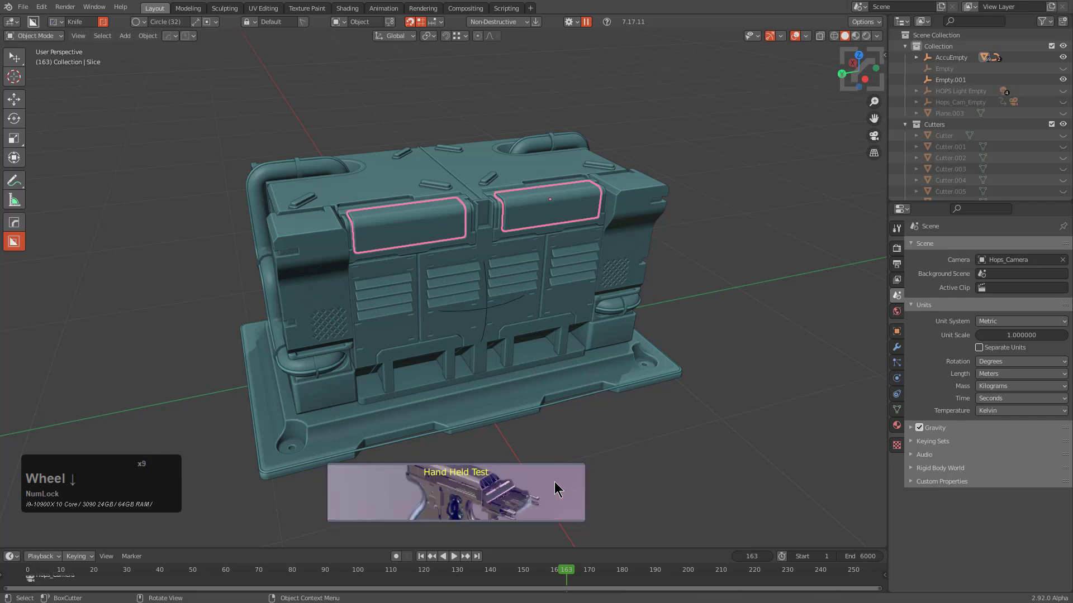
scroll(down, 3)
click(660, 443)
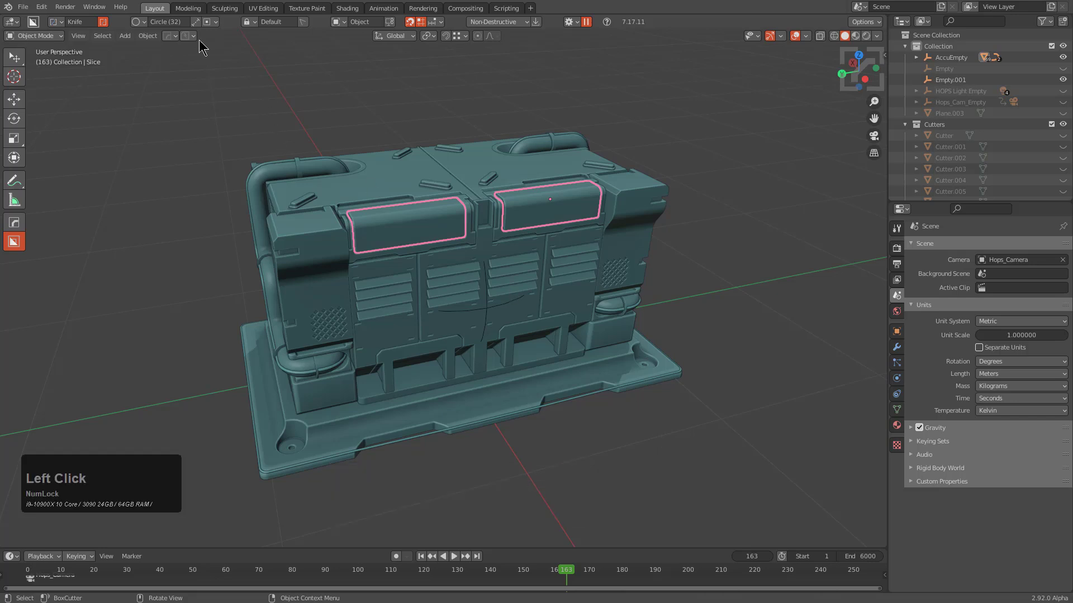
Browse the Hard Ops panel's Help links page and return to its main page
click(171, 37)
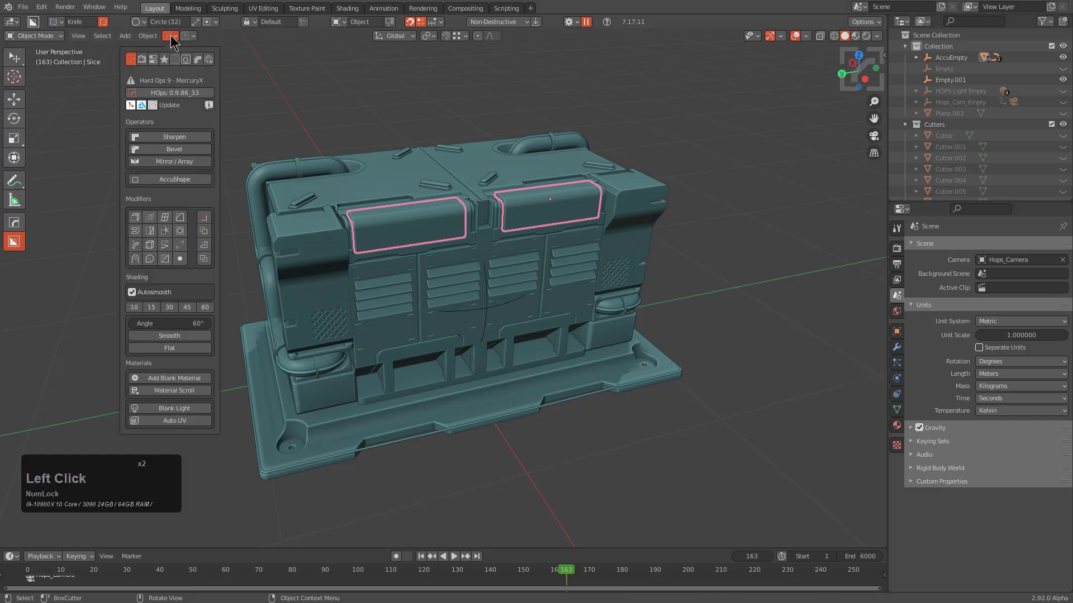
click(206, 65)
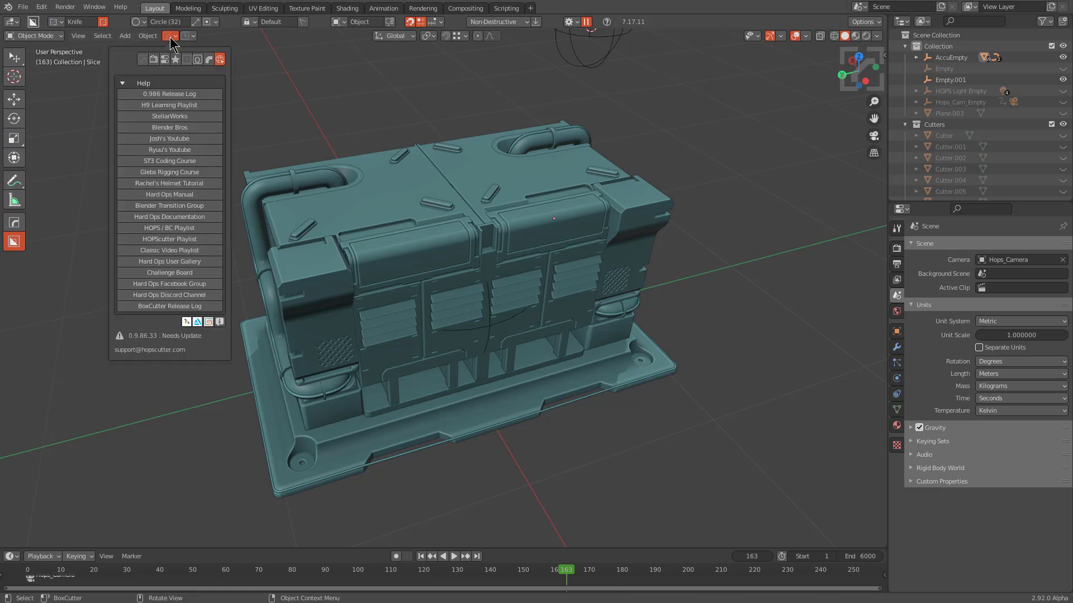
click(147, 60)
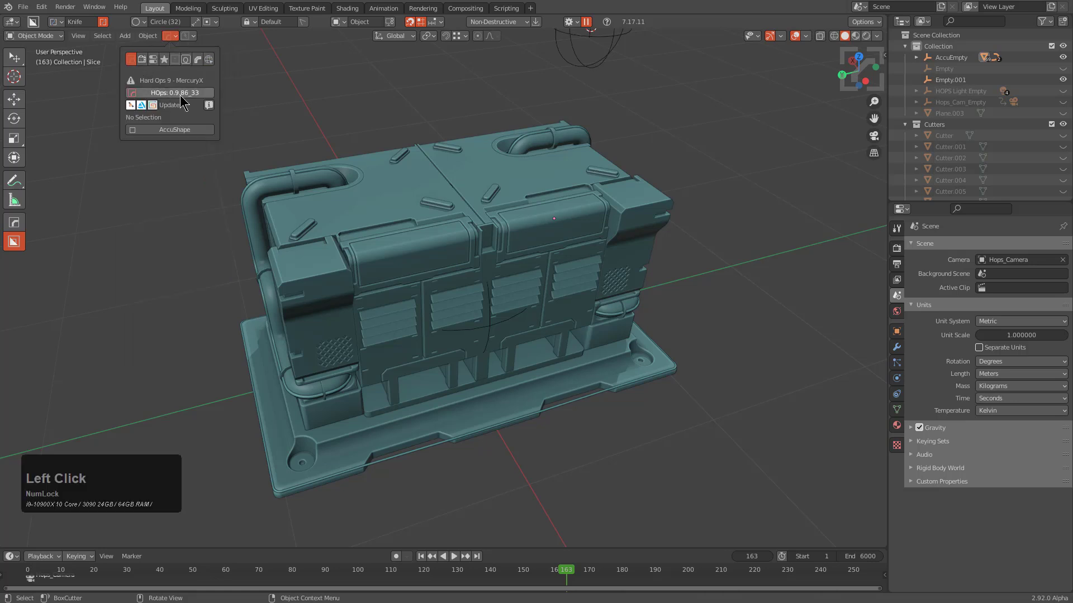
View the Hard Ops about credits, then launch the Pong credits game via the version button
click(182, 95)
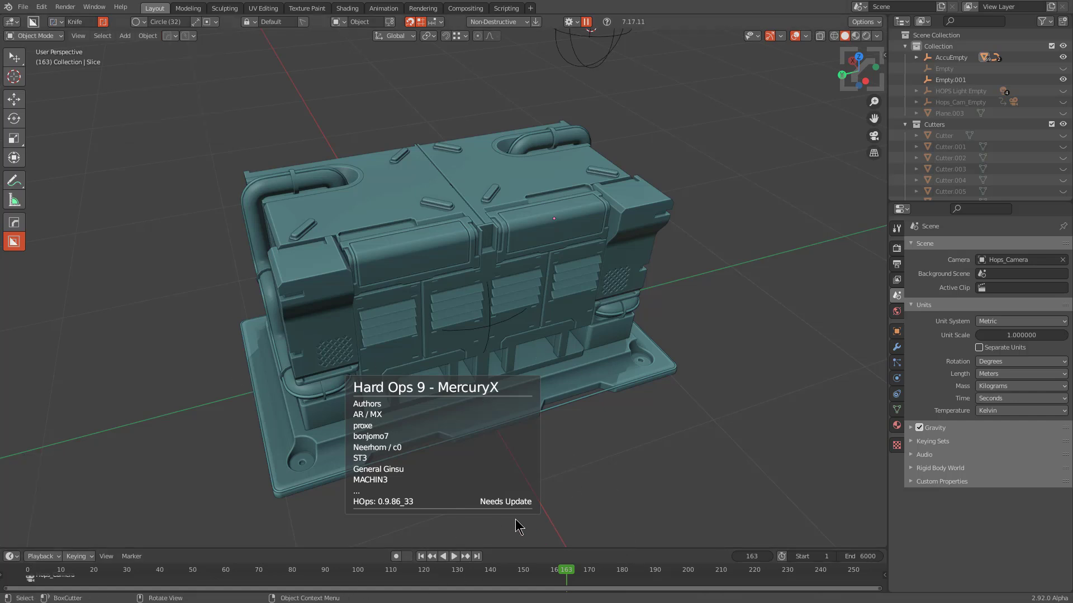
click(174, 45)
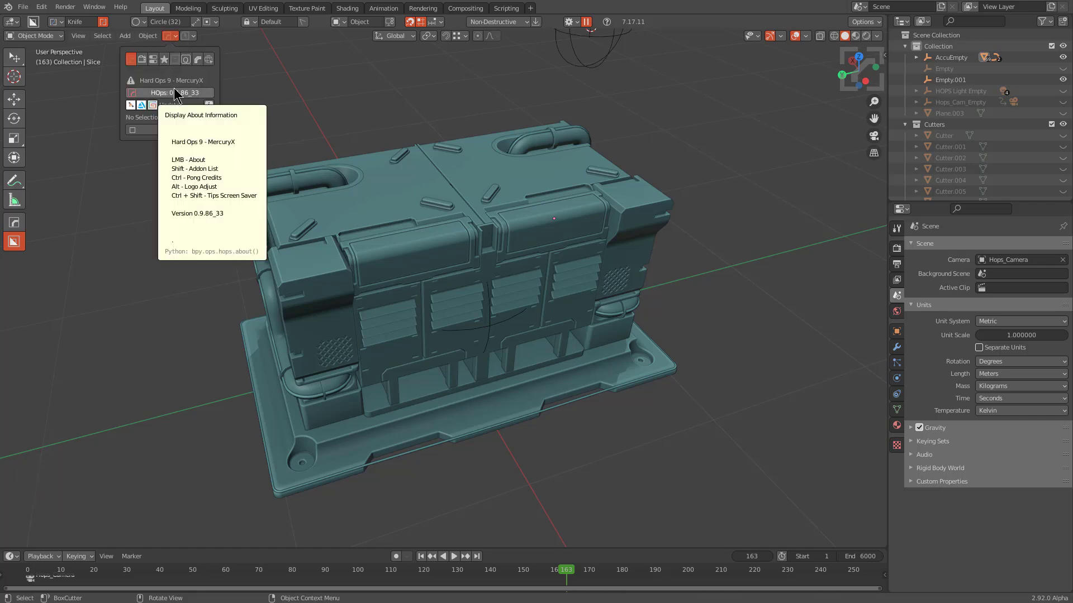
click(175, 94)
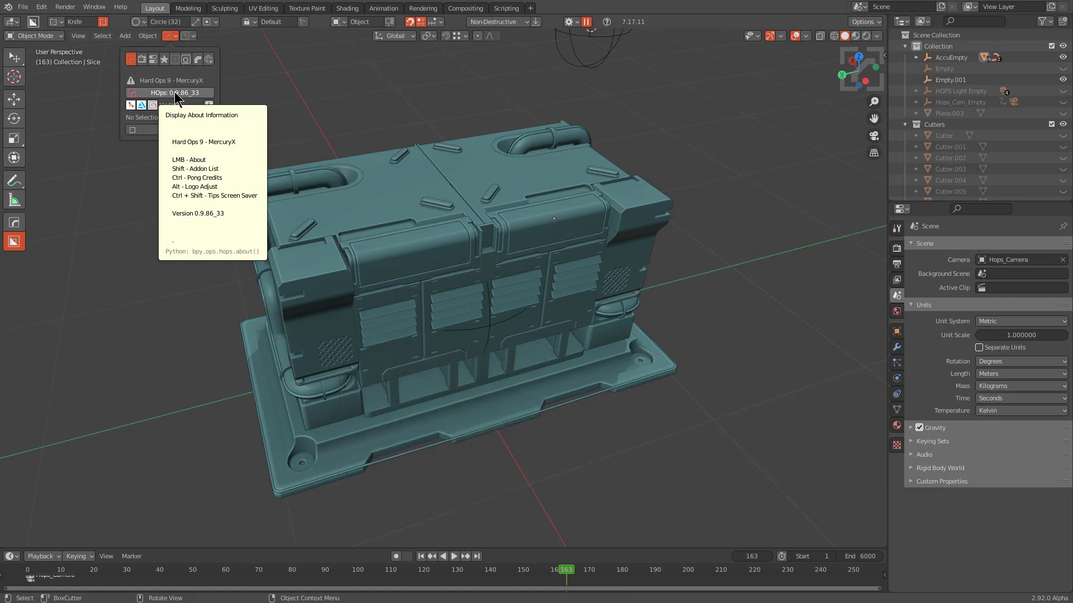
key(ctrl+Num_Lock)
click(175, 98)
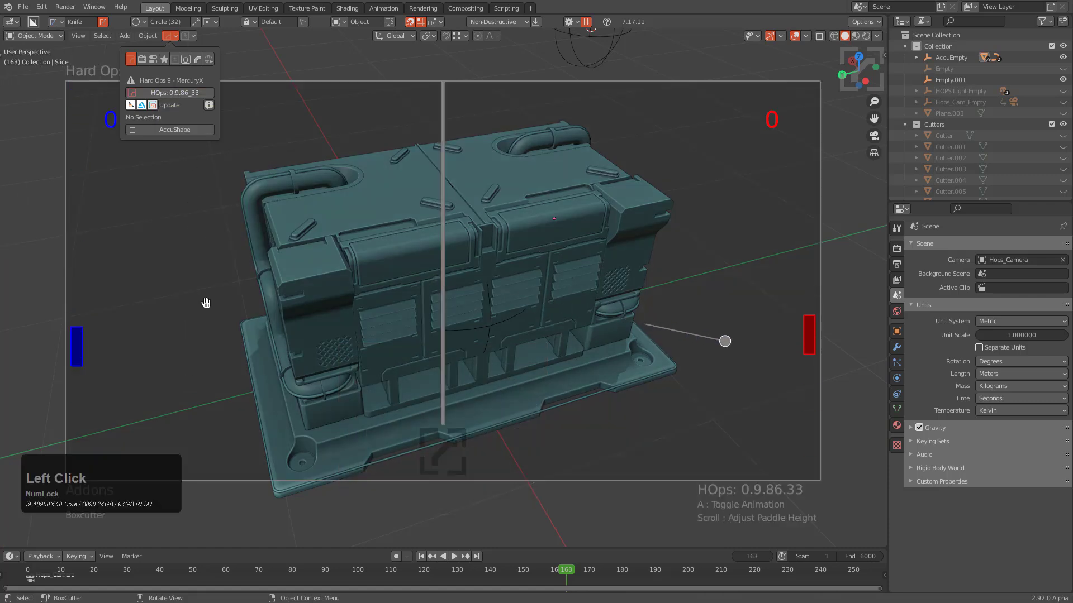
Exit the Pong game and start the LookDev+ tips screen saver overlay
scroll(up, 3)
scroll(up, 3)
click(437, 274)
click(169, 38)
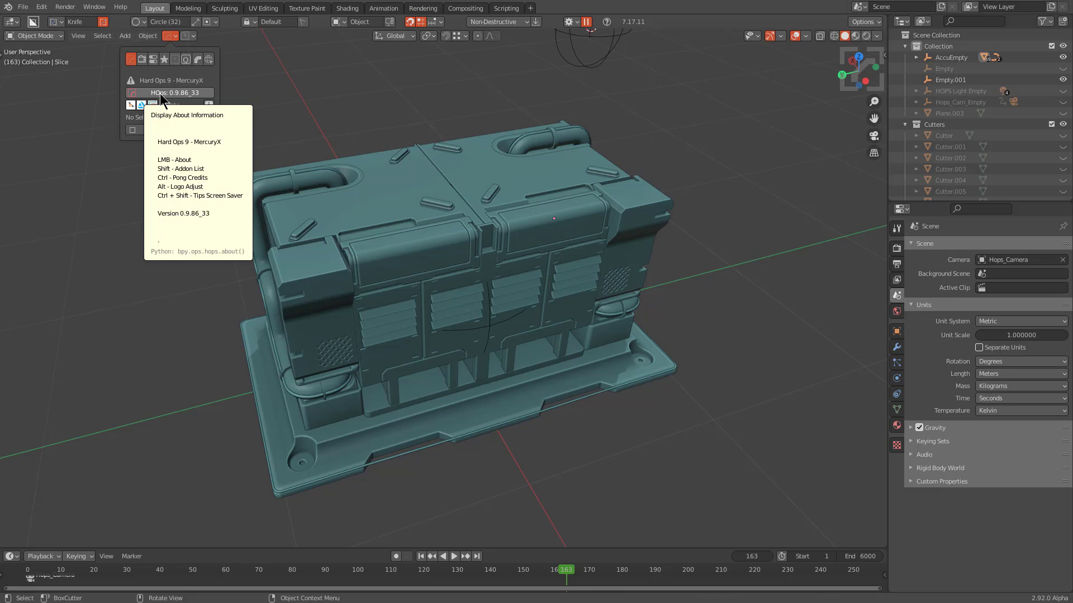
click(164, 94)
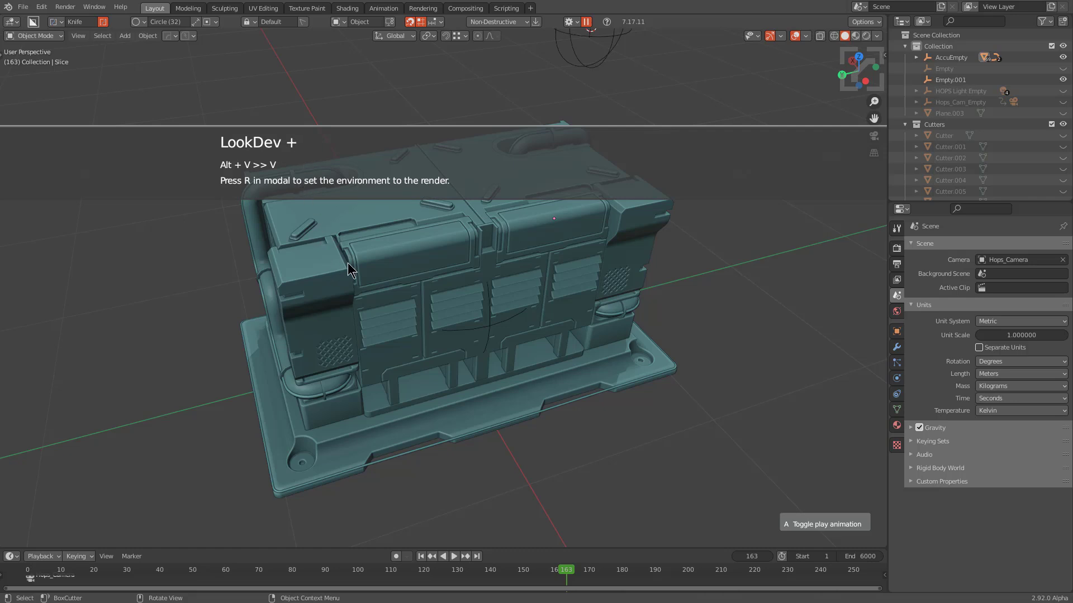
Dismiss the tips overlay and browse the Hard Ops preferences Properties and UI sections
click(350, 261)
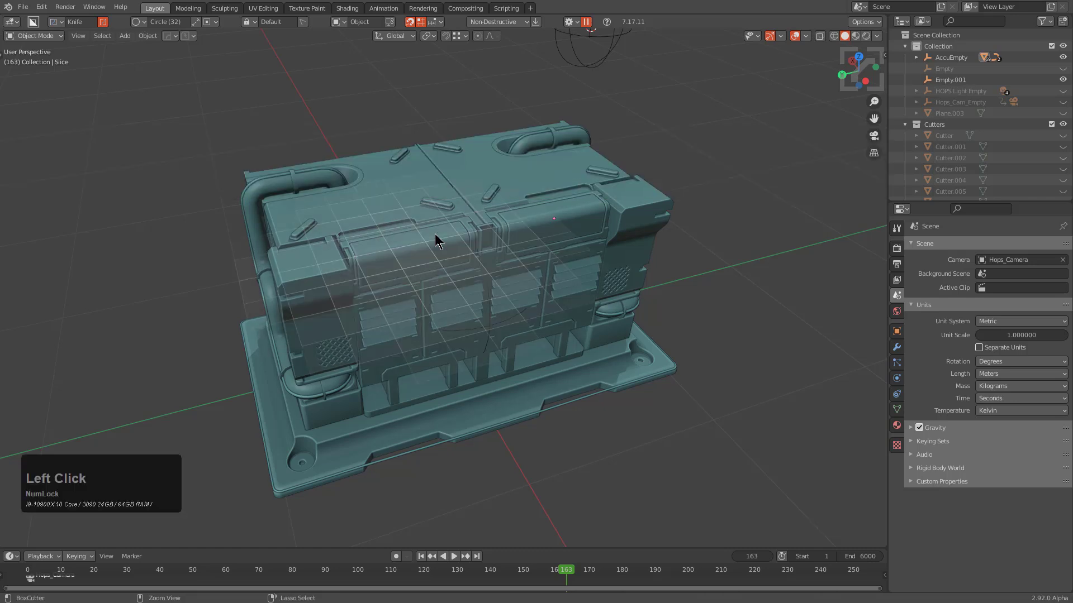
key(ctrl+k)
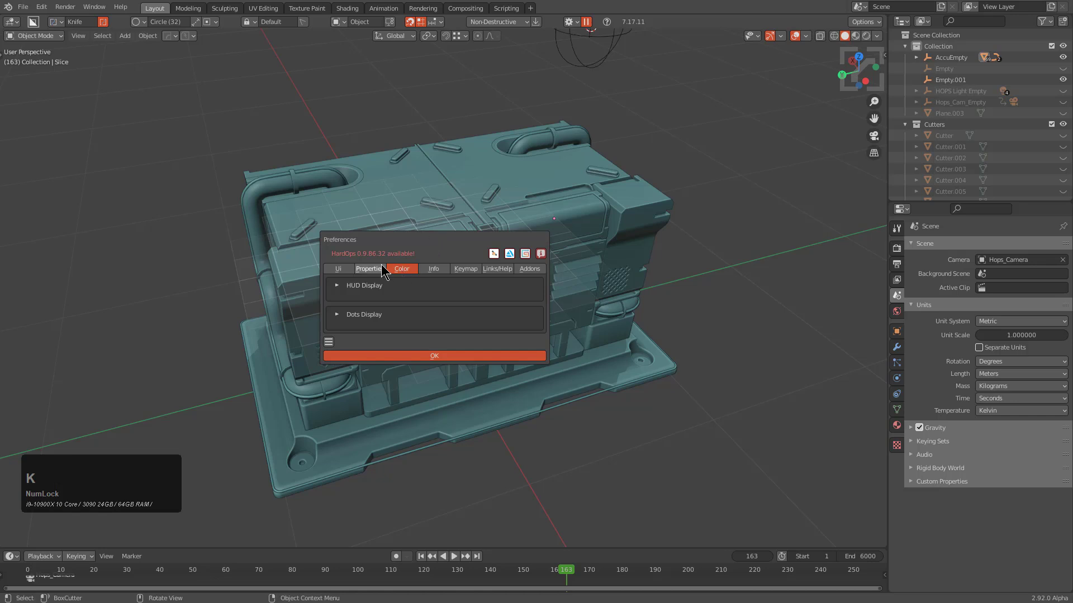
click(380, 269)
drag(463, 99, 434, 149)
click(414, 140)
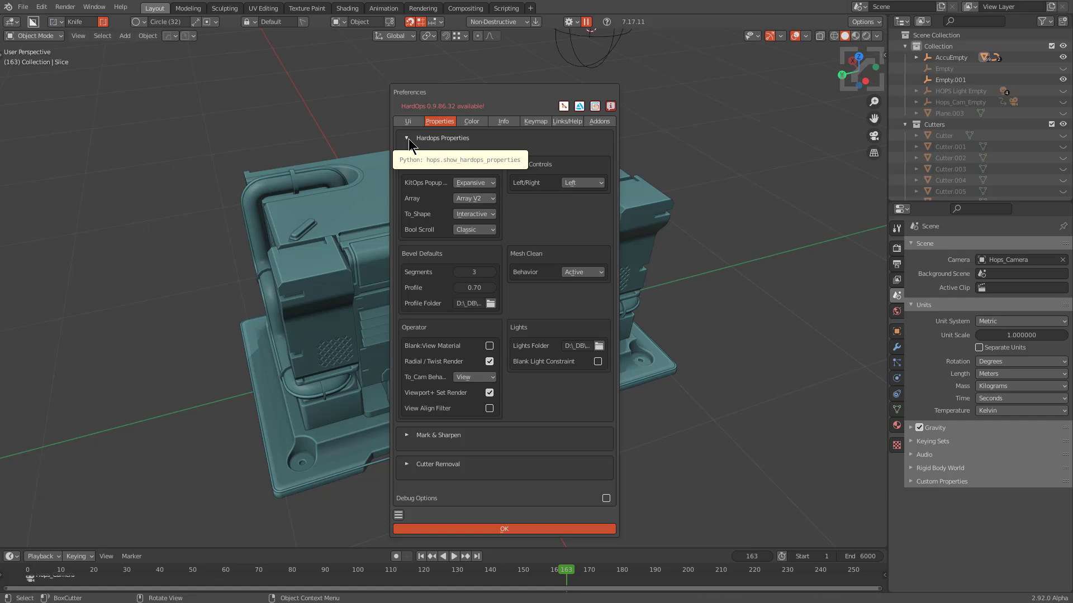
click(412, 139)
click(415, 126)
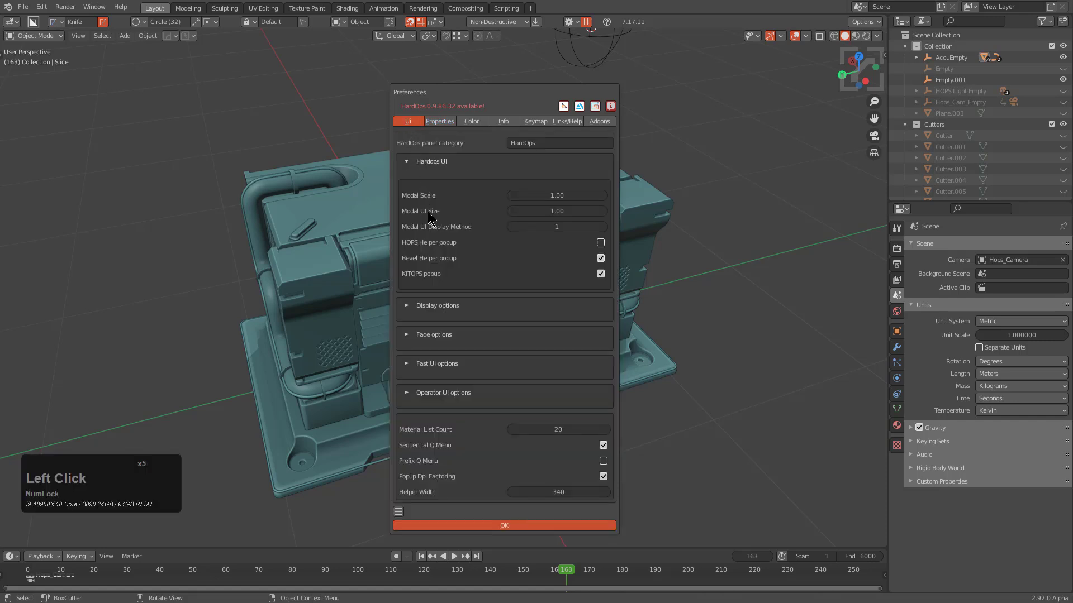
Expand the Fade options and change Screen Saver Fade Time from 3 to 8
click(410, 160)
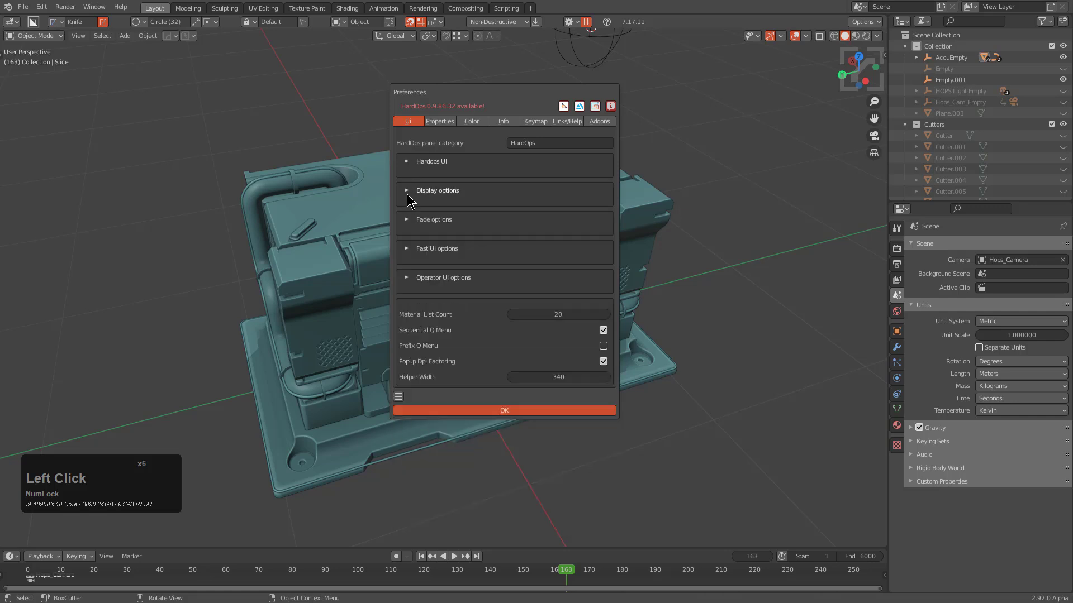
click(408, 191)
click(409, 189)
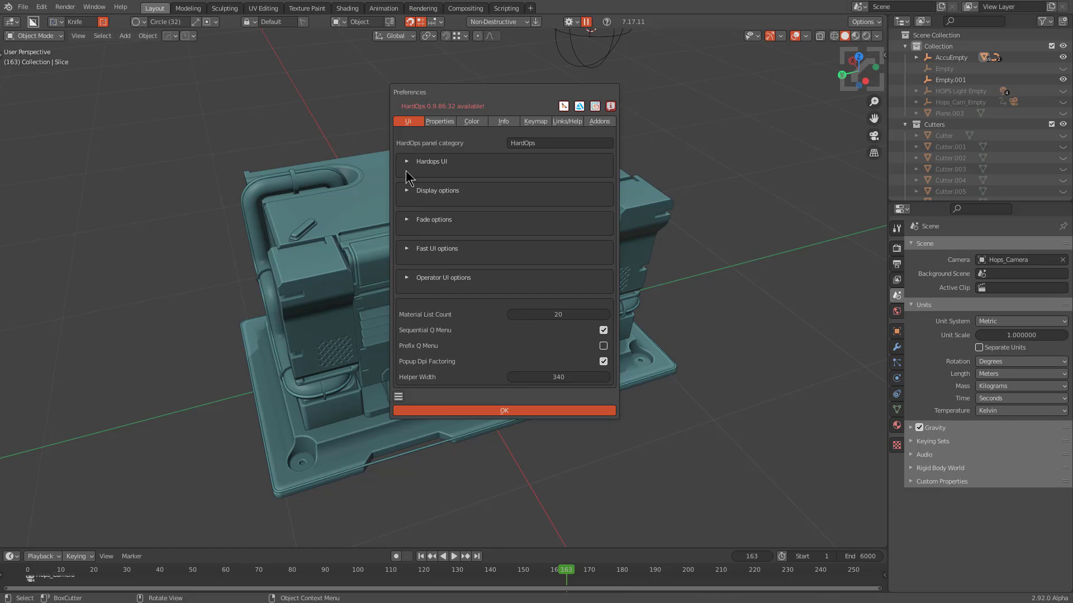
click(413, 194)
click(412, 194)
click(413, 224)
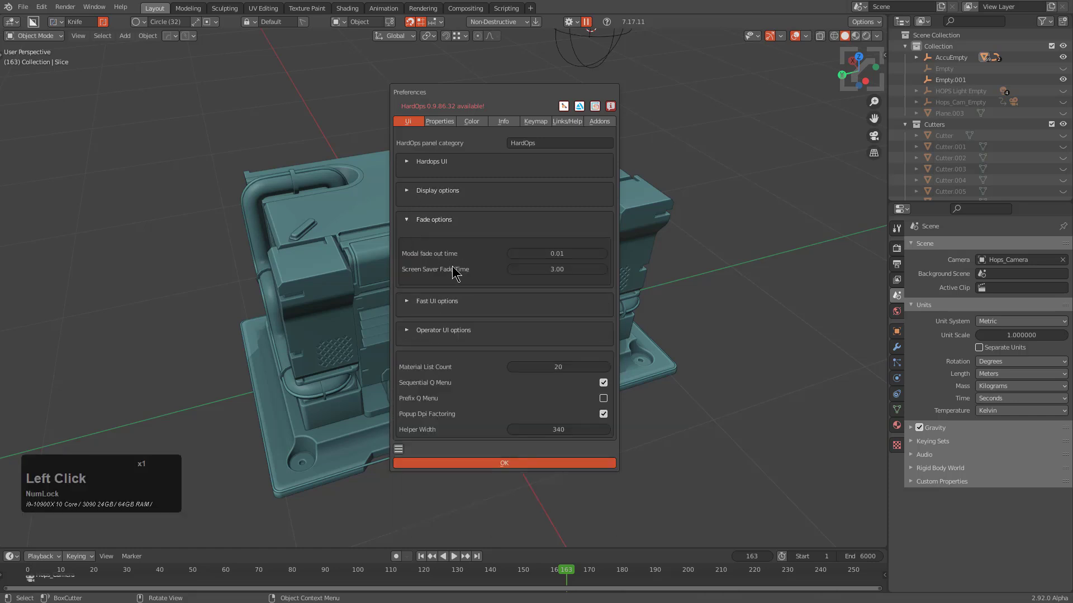
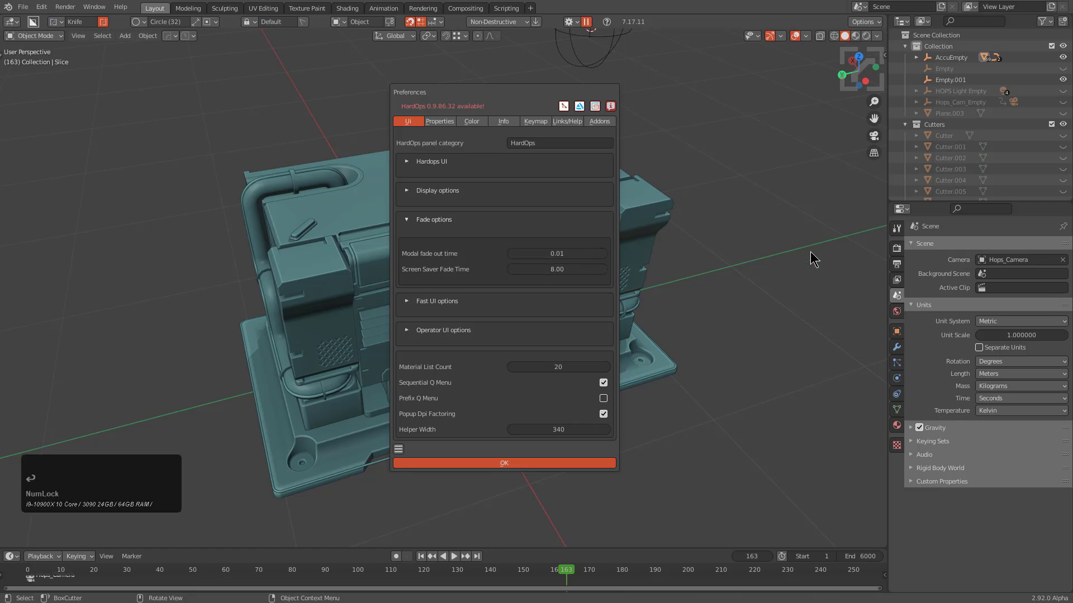
Confirm the HardOps preferences and start a fresh scene with only the default cube
click(663, 219)
click(168, 41)
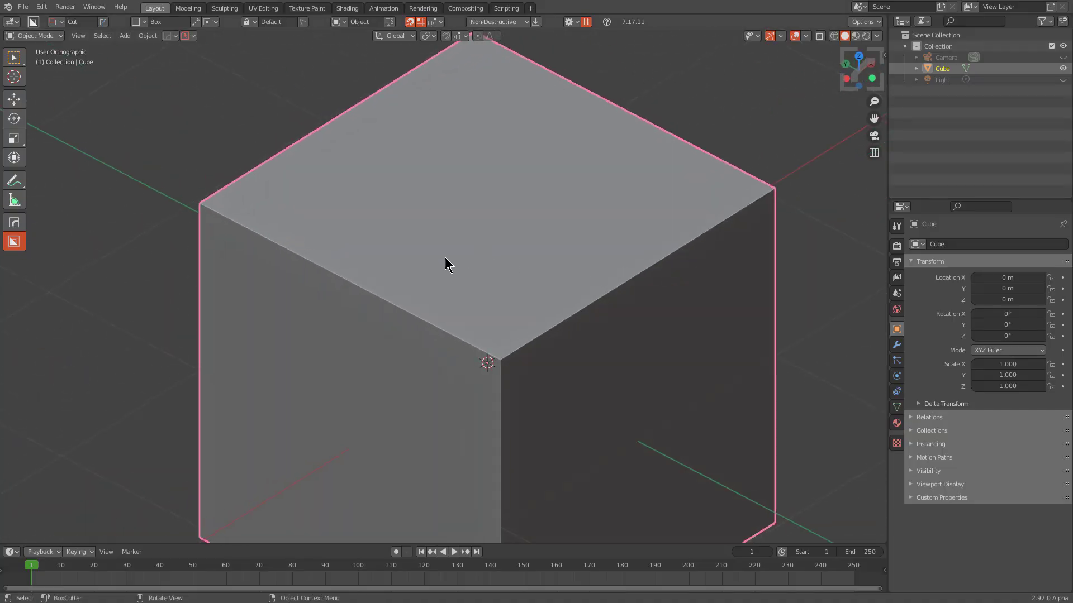
Draw a BoxCutter rectangle across the cube and extrude it into a groove cut
click(292, 214)
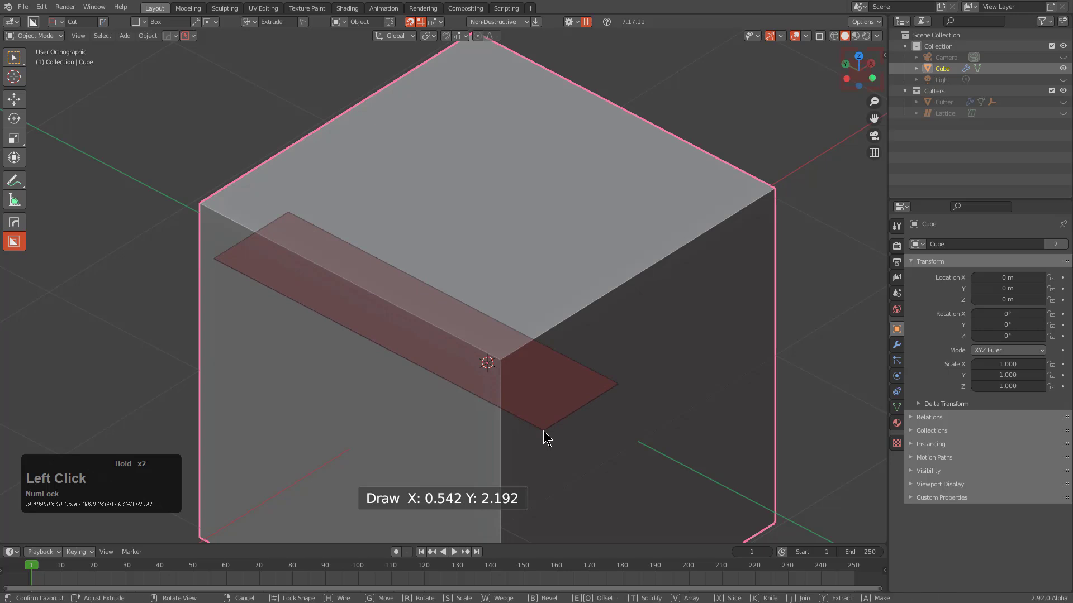
middle_click(533, 475)
click(578, 522)
click(472, 165)
middle_click(499, 197)
scroll(down, 3)
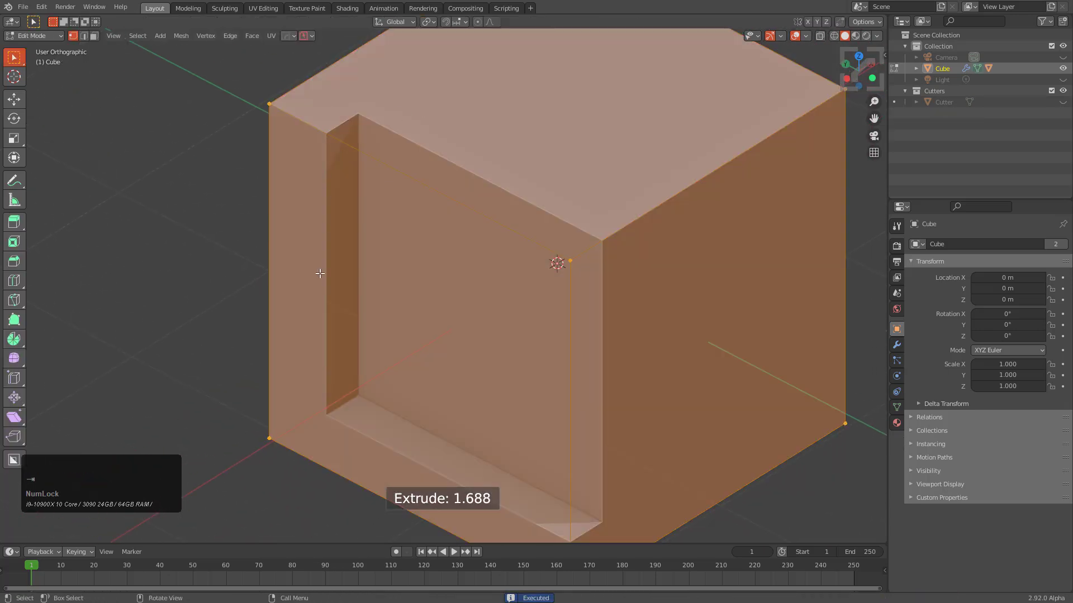
key(a)
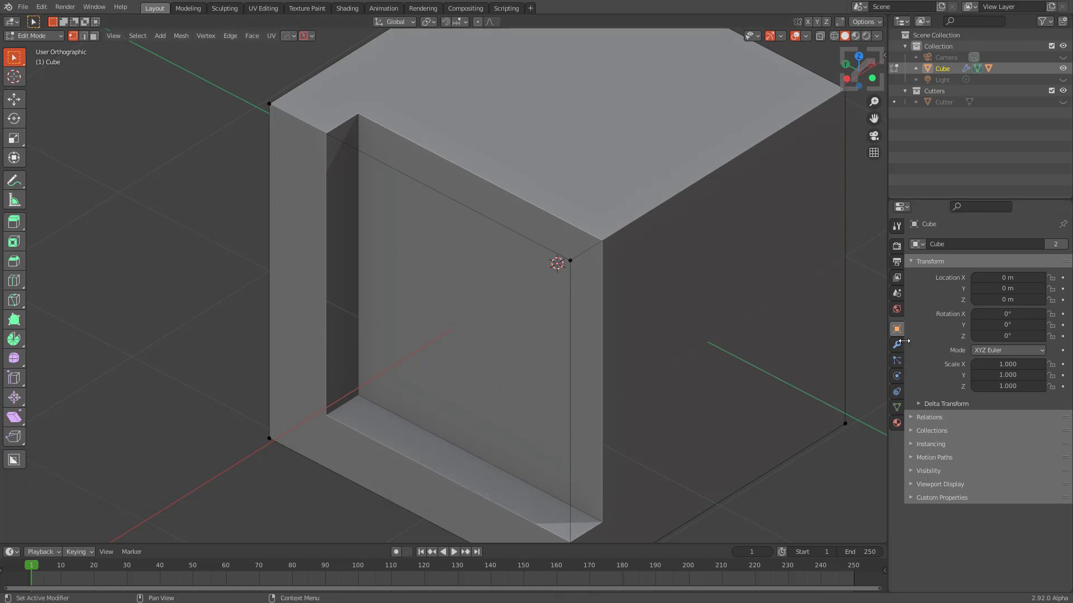
Toggle the cube's Boolean modifier edit-mode visibility in the Modifiers list
click(899, 346)
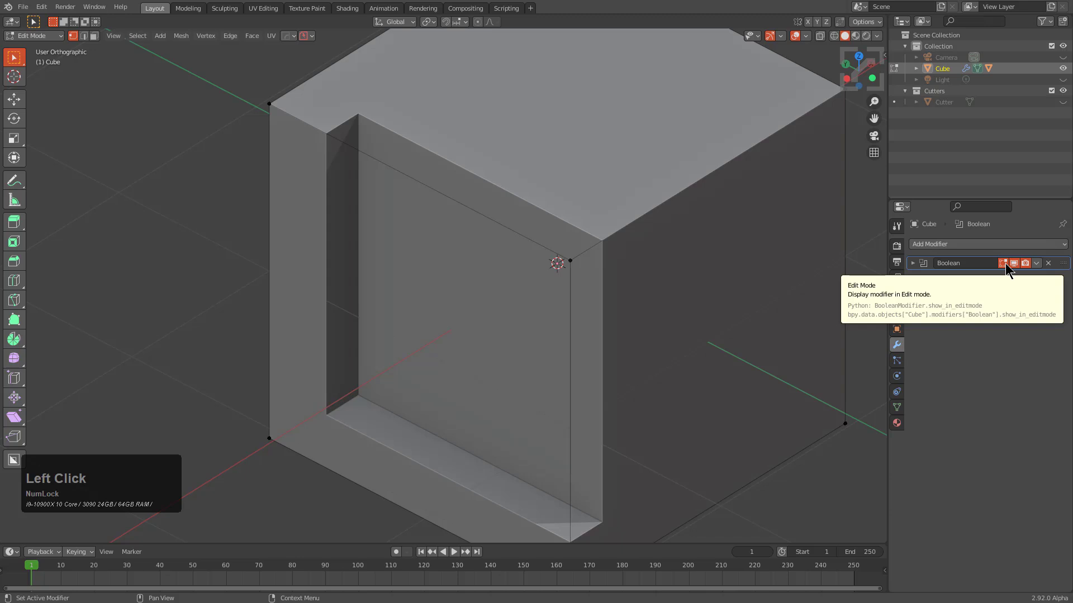
click(1005, 265)
click(1004, 265)
click(1003, 264)
double_click(1003, 265)
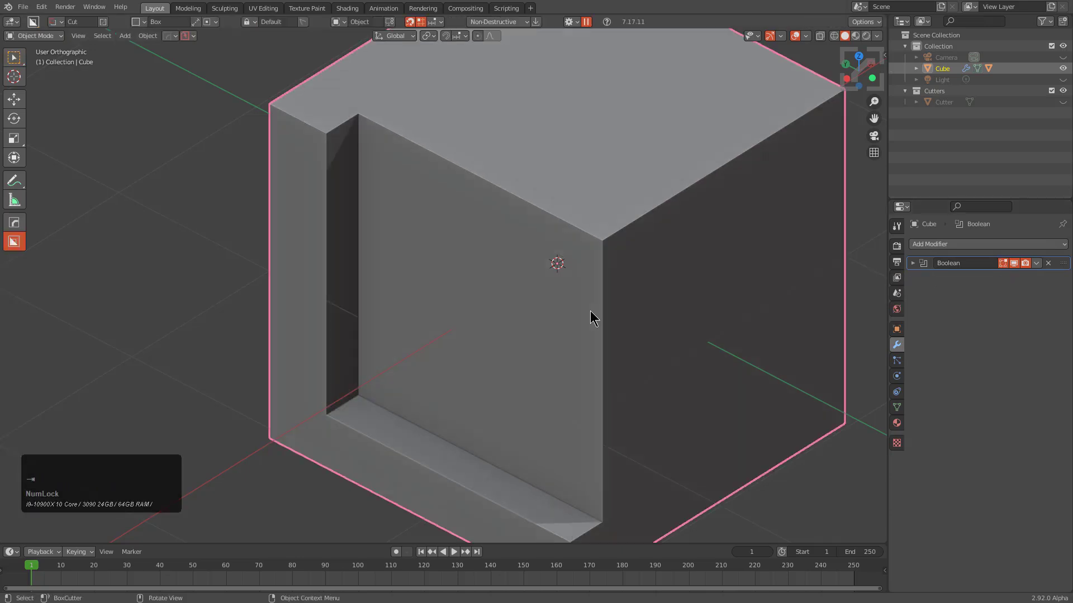
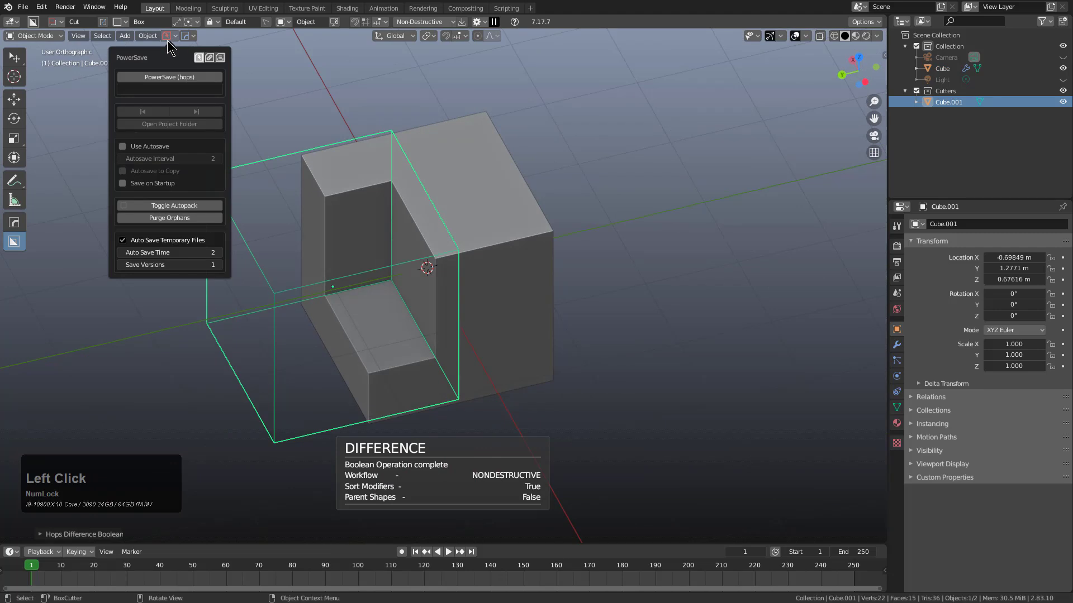
Apply repeated Slash booleans from the HardOps panel, creating cutters Cube.001 through Cube.010
click(219, 199)
click(221, 211)
click(222, 226)
click(221, 244)
click(221, 235)
click(223, 217)
double_click(227, 205)
click(223, 211)
double_click(222, 215)
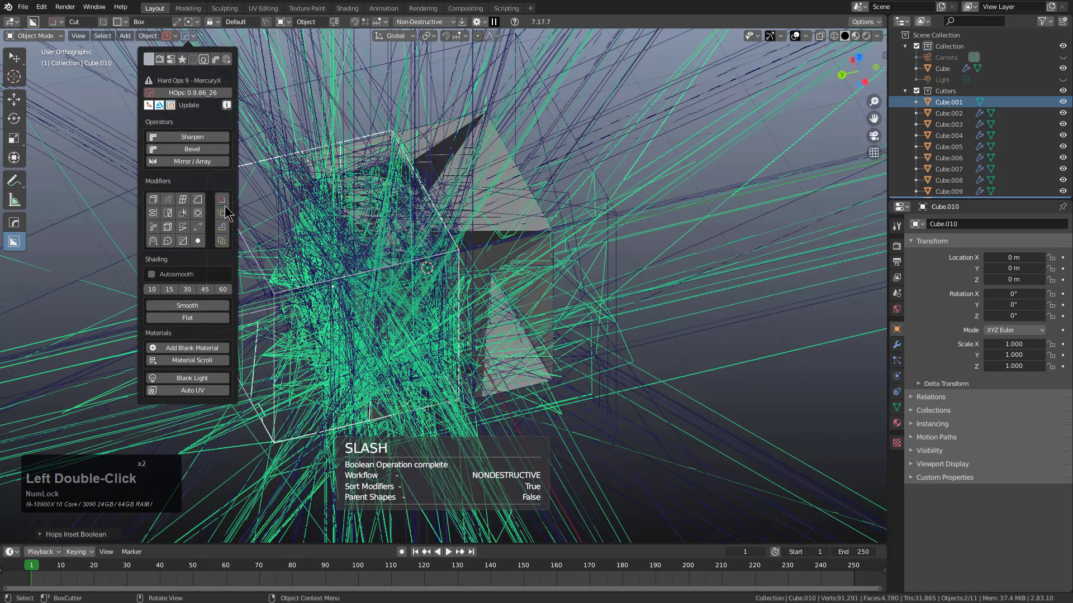
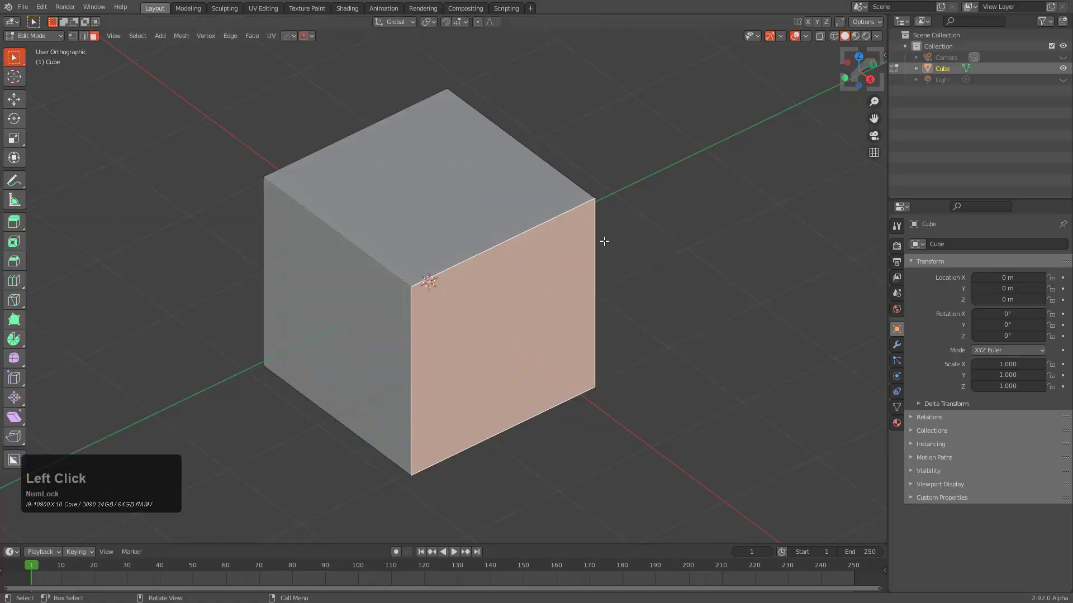
Extract the selected face as Cube_Piece via the Q menu and dice it into a grid
key(q)
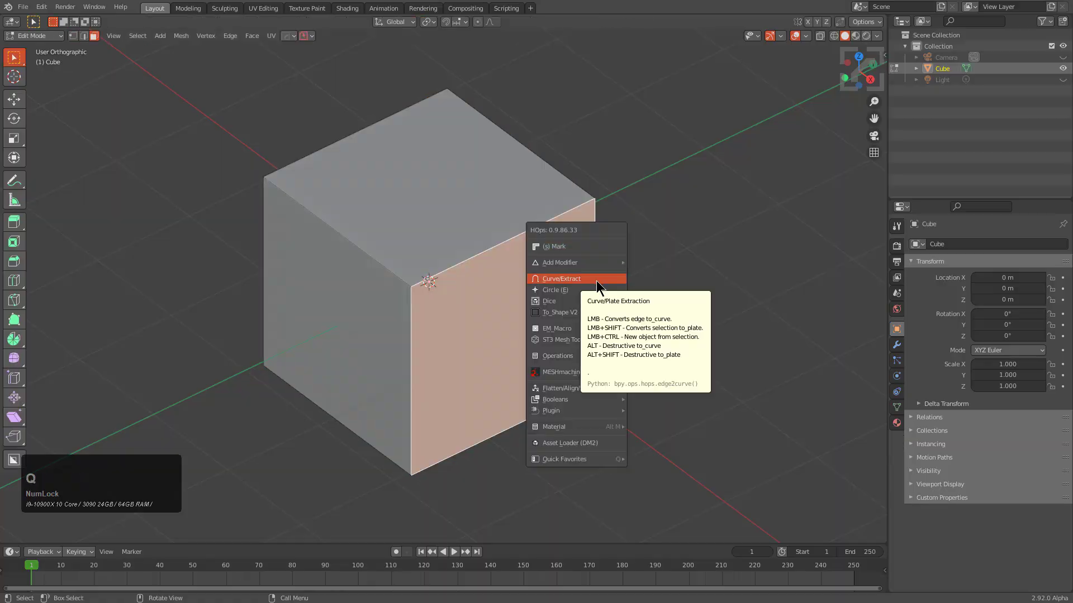
click(600, 282)
middle_click(579, 313)
key(q)
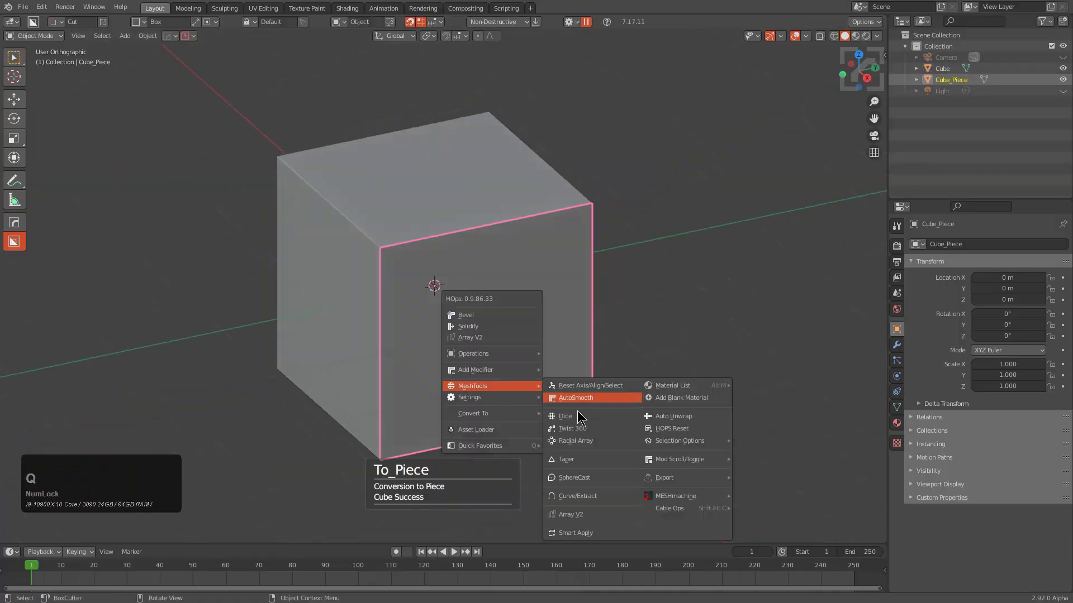
click(576, 418)
scroll(up, 3)
click(581, 412)
Run the HardOps cloth pillow operator on the piece and play the simulation
key(q)
click(785, 333)
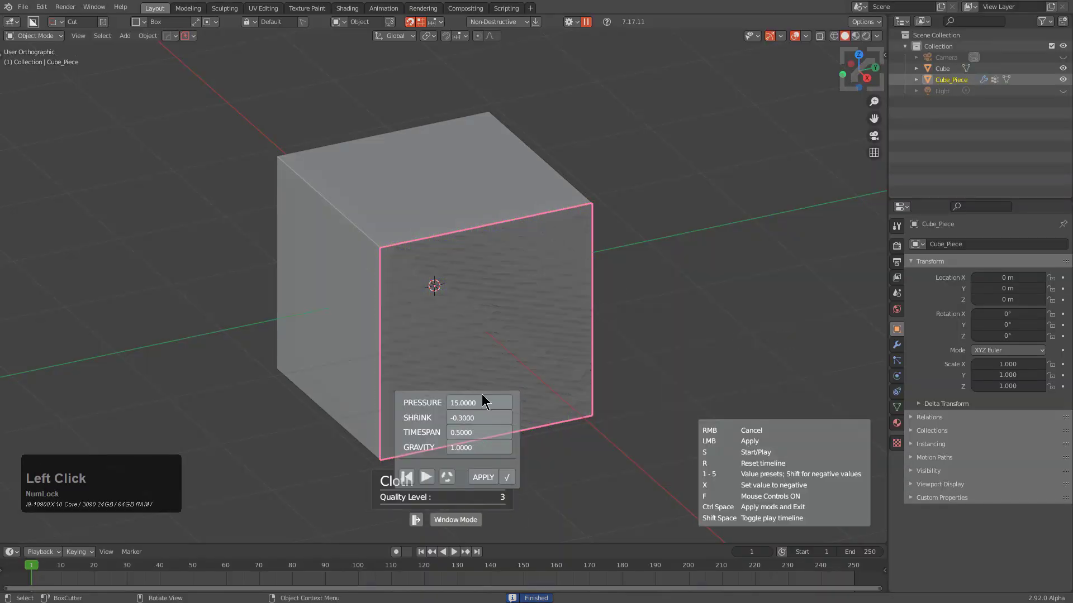
click(387, 494)
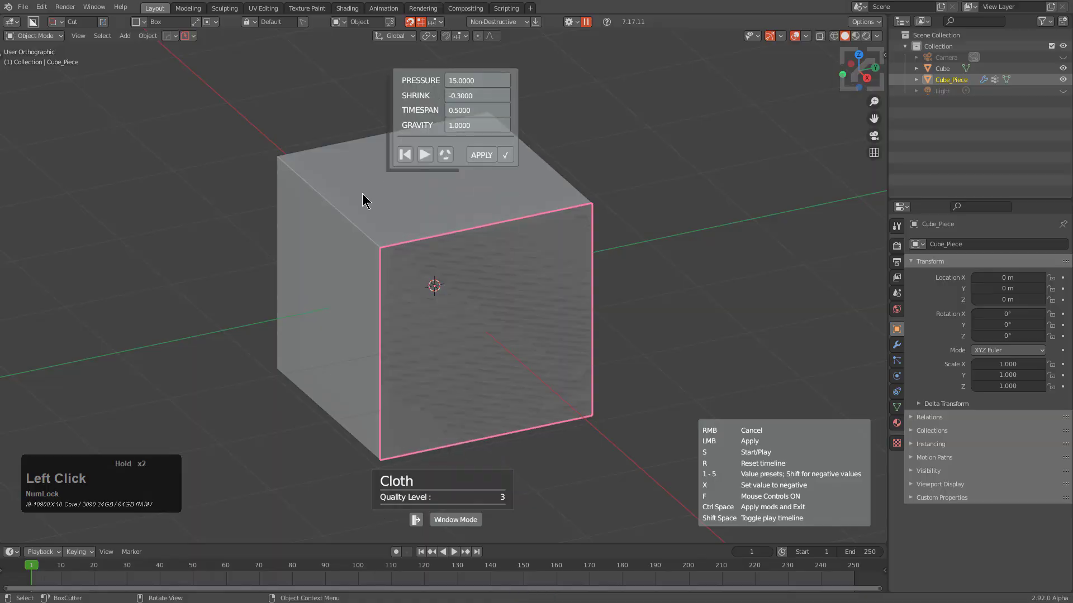
click(422, 133)
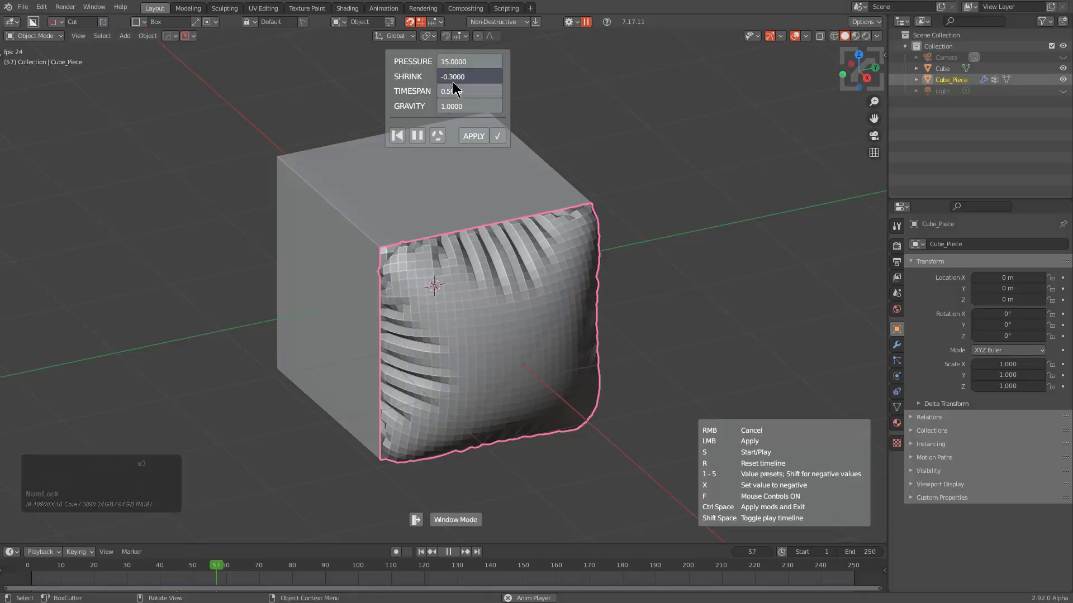
Scroll the cloth HUD to shrink -1.5, timespan 0.4 and gravity -38 so the pillow billows outward
scroll(up, 3)
scroll(down, 3)
scroll(down, 3)
scroll(down, 3)
scroll(up, 3)
scroll(up, 3)
scroll(down, 3)
scroll(up, 3)
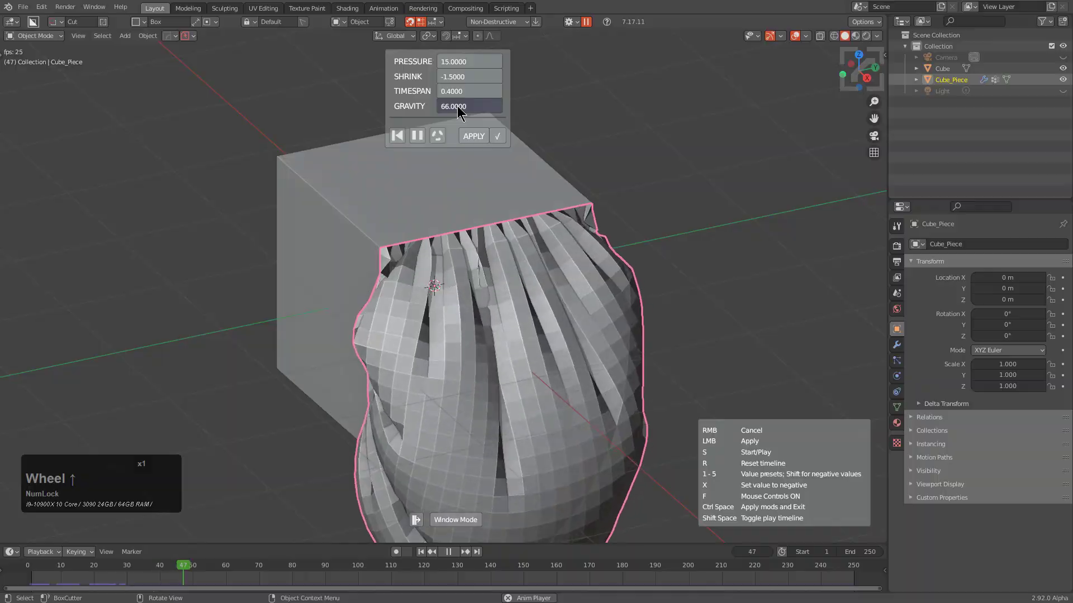
scroll(down, 3)
scroll(down, 3)
scroll(down, 3)
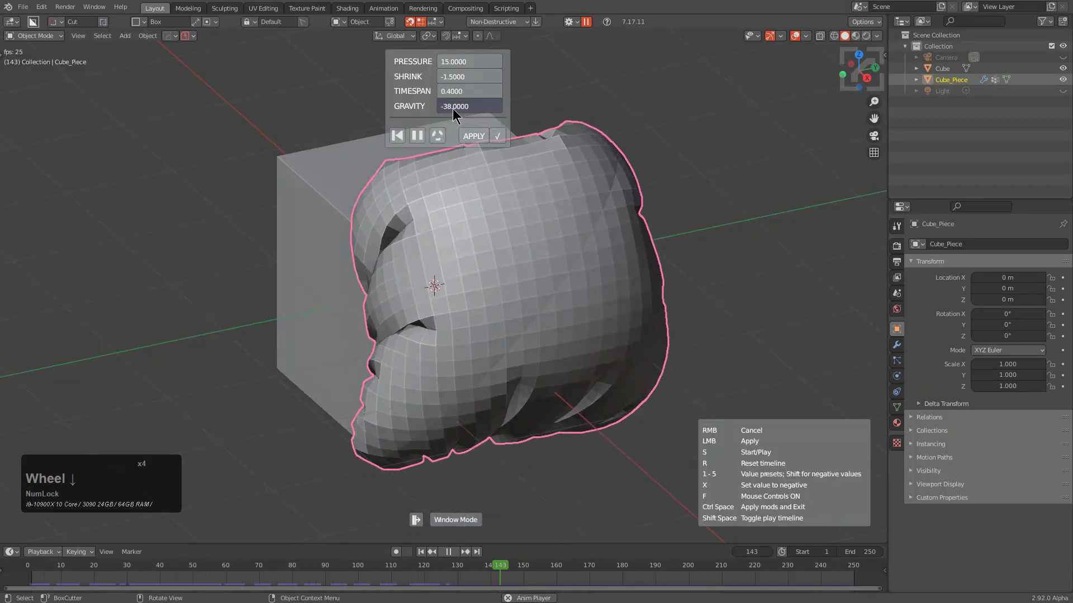